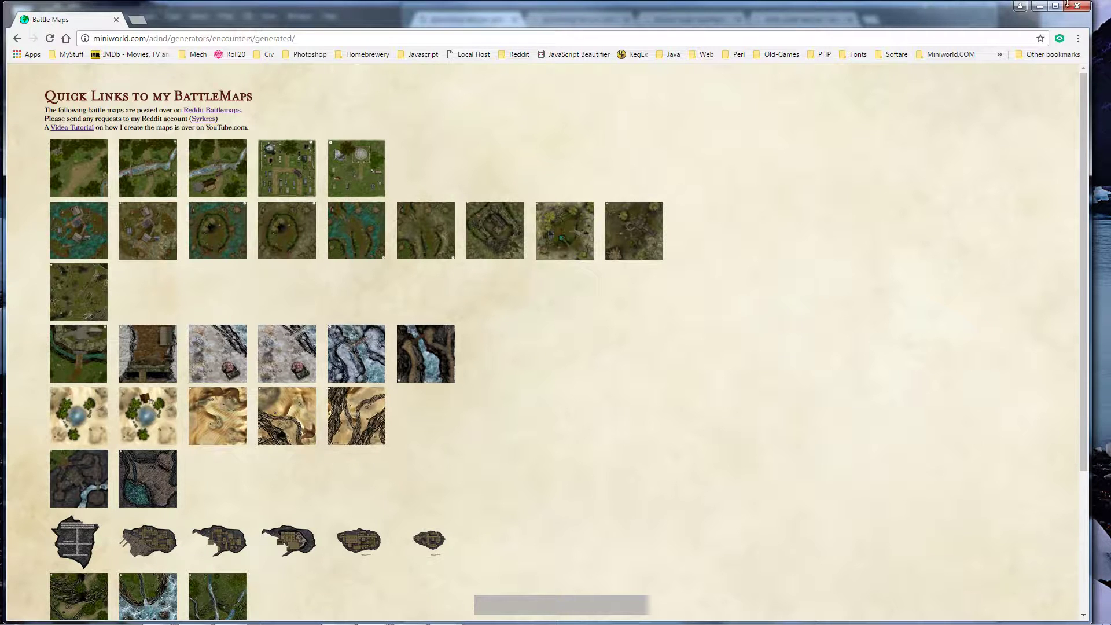
# Shrink Chrome, bring the Base35x35 template forward in Photoshop and fit it on screen.
pyautogui.click(1043, 14)
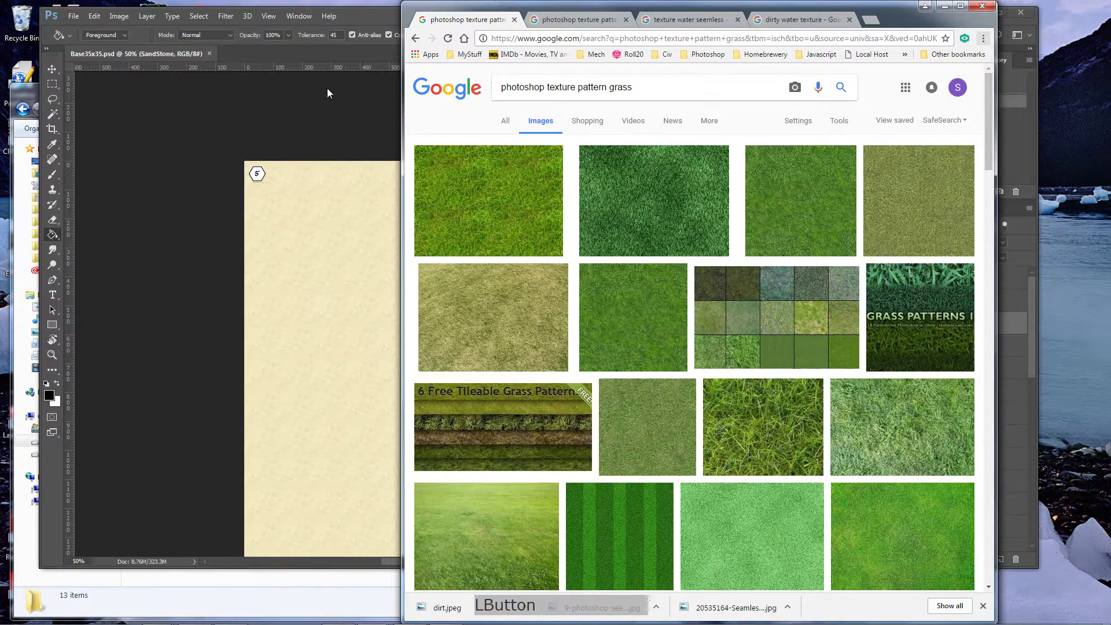
pyautogui.click(100, 57)
pyautogui.press('ctrl+0')
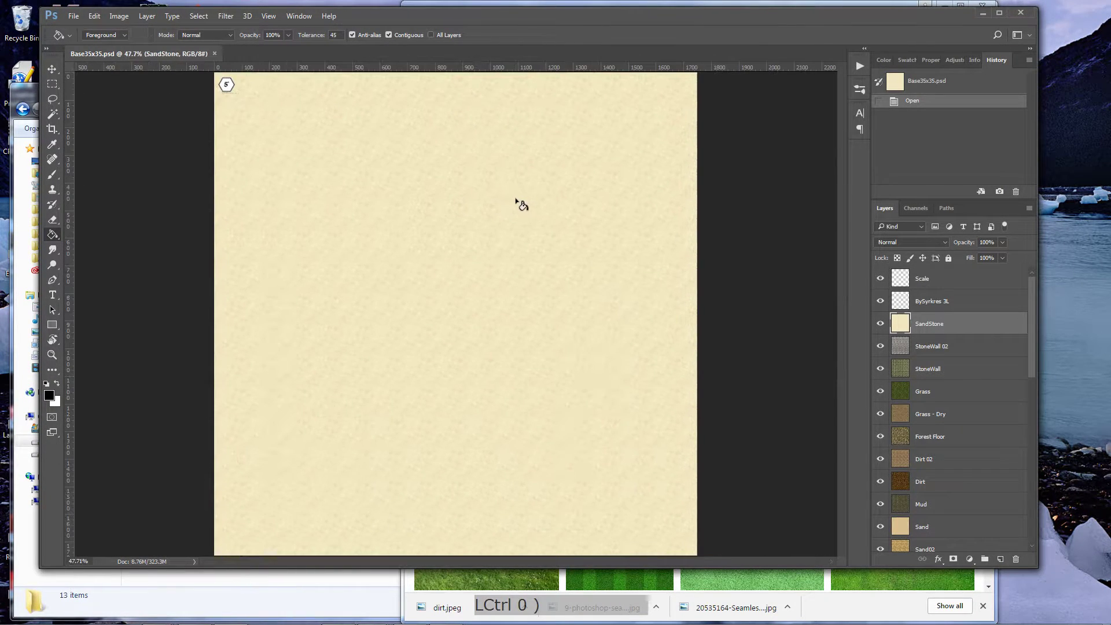
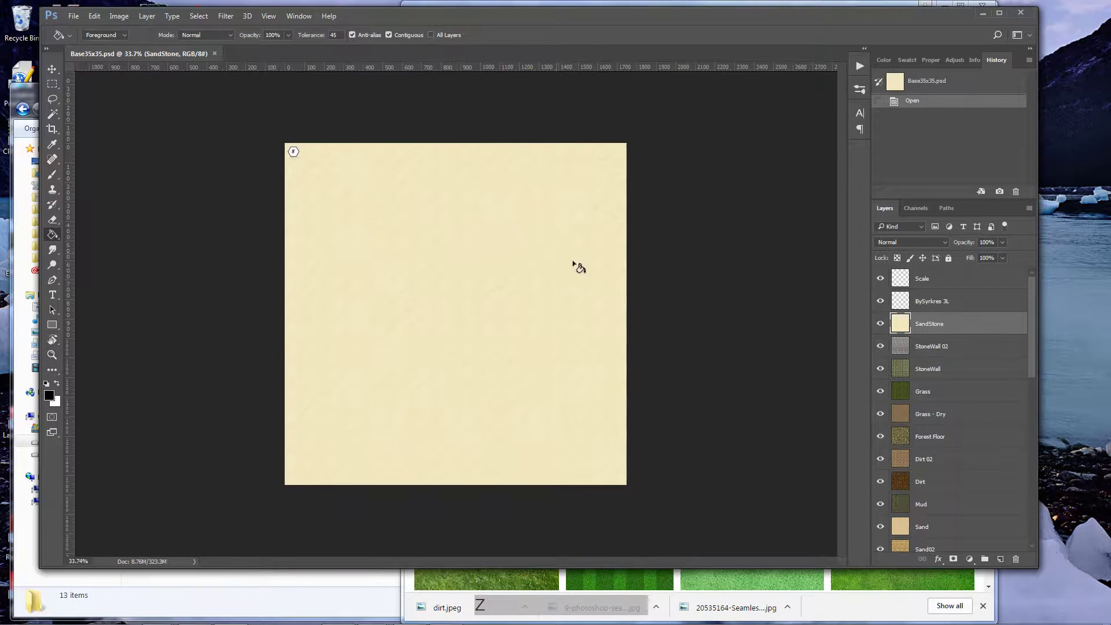
# Hide the upper and Dirt texture layers so the murky water texture fills the template.
pyautogui.click(946, 327)
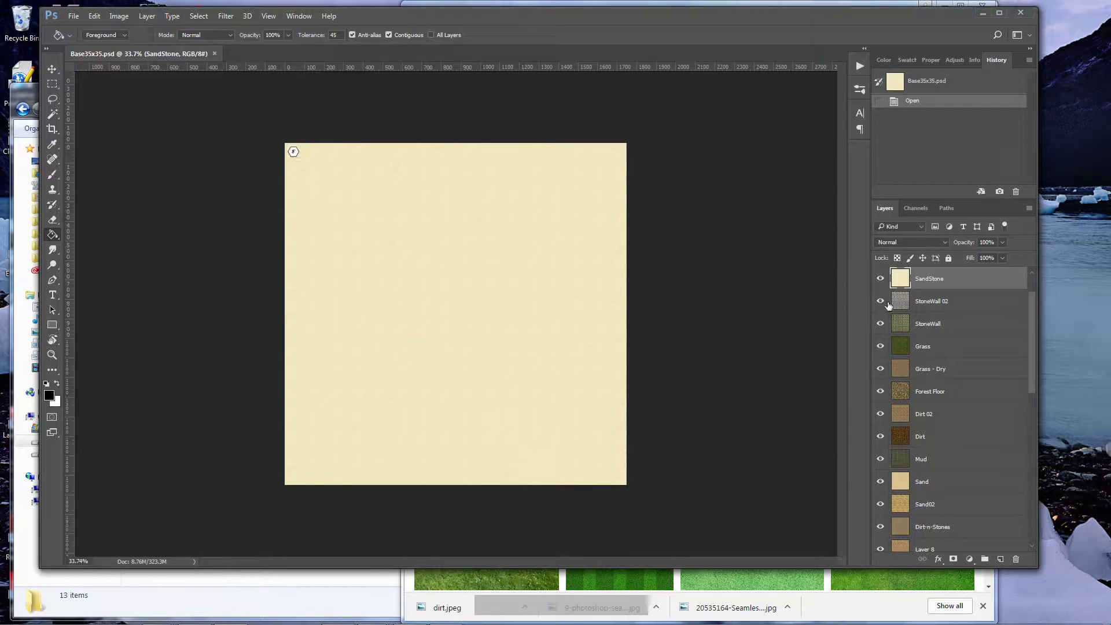
pyautogui.click(883, 284)
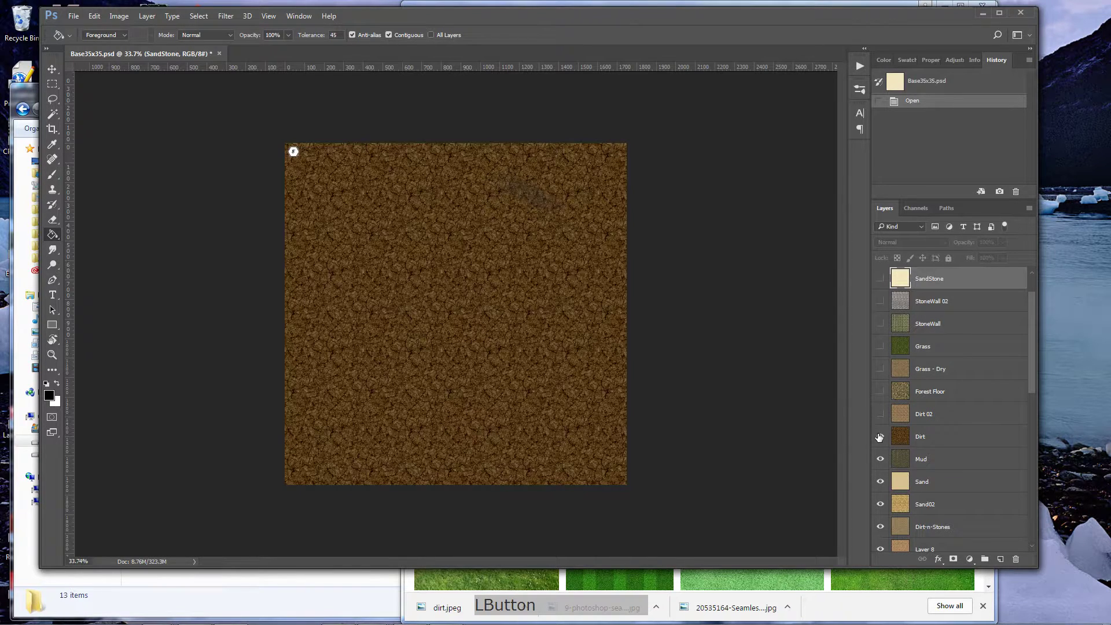
pyautogui.click(881, 392)
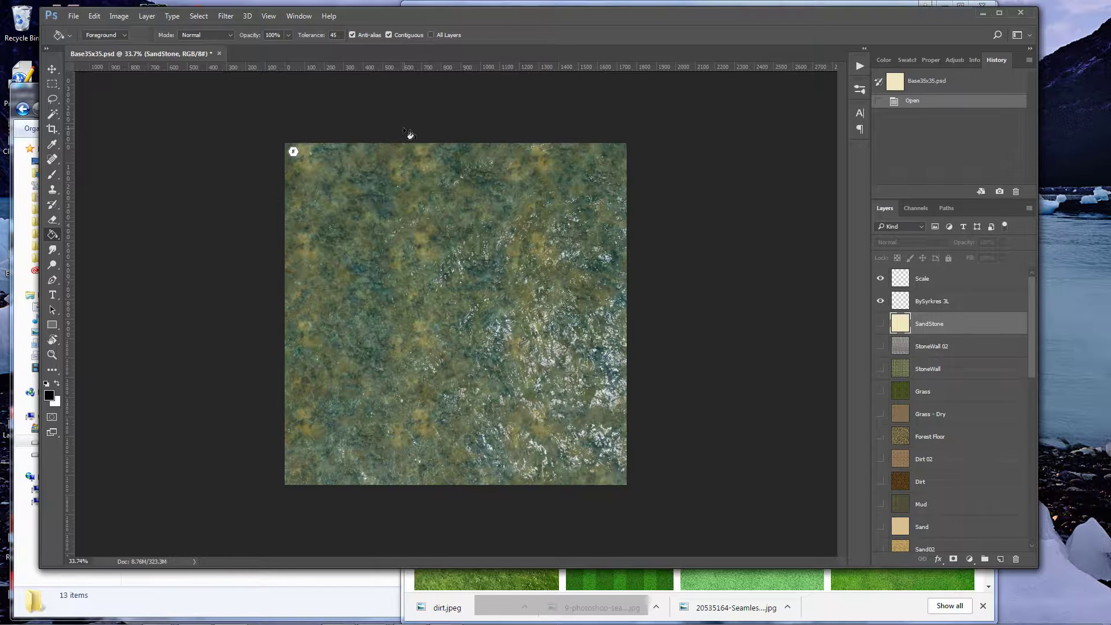
# Create a new blank document from the recent 1750 × 1750 px Custom preset.
pyautogui.click(338, 113)
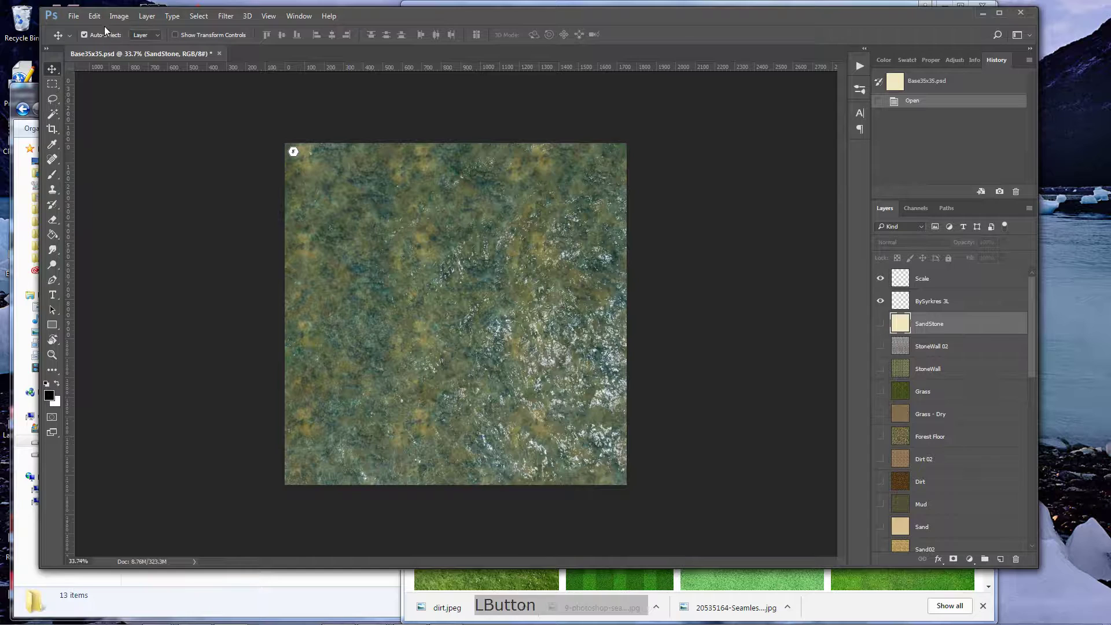
pyautogui.click(78, 23)
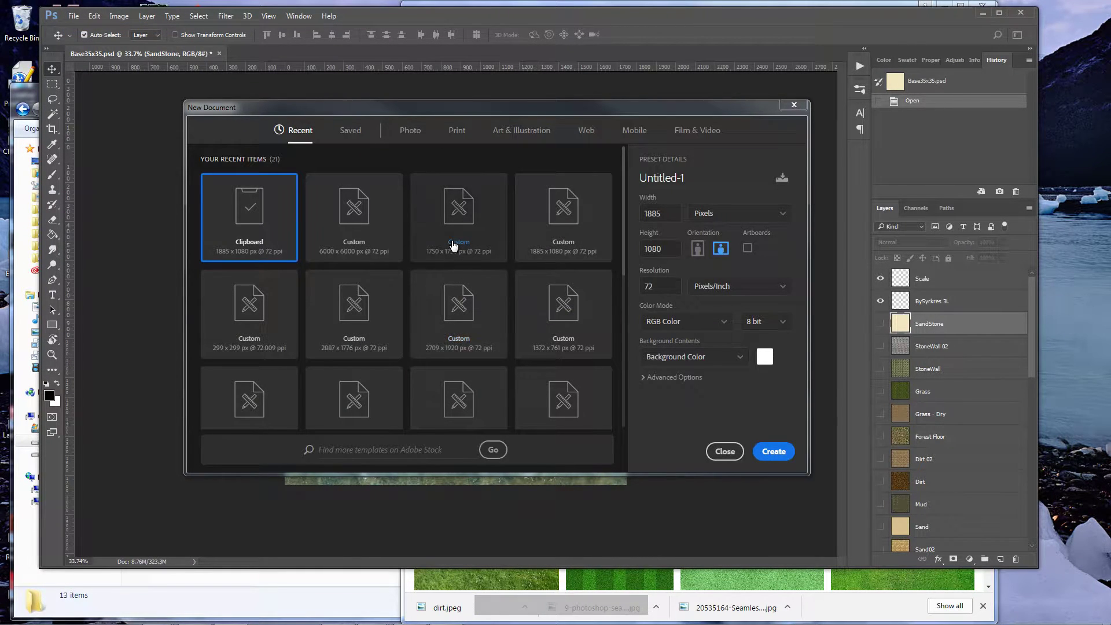
pyautogui.click(460, 221)
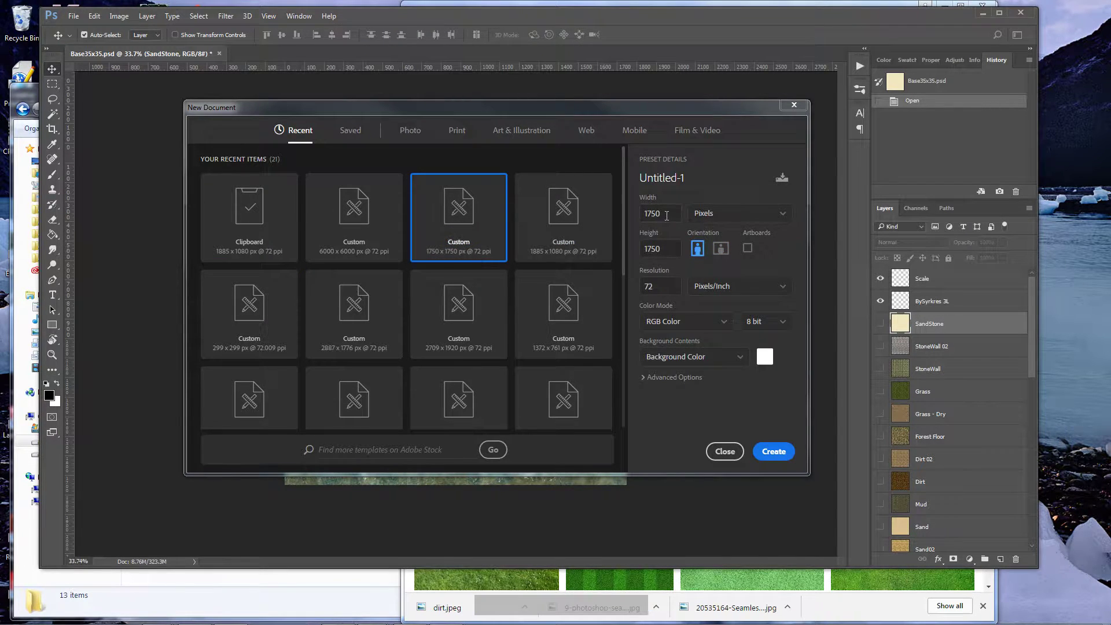
pyautogui.click(669, 221)
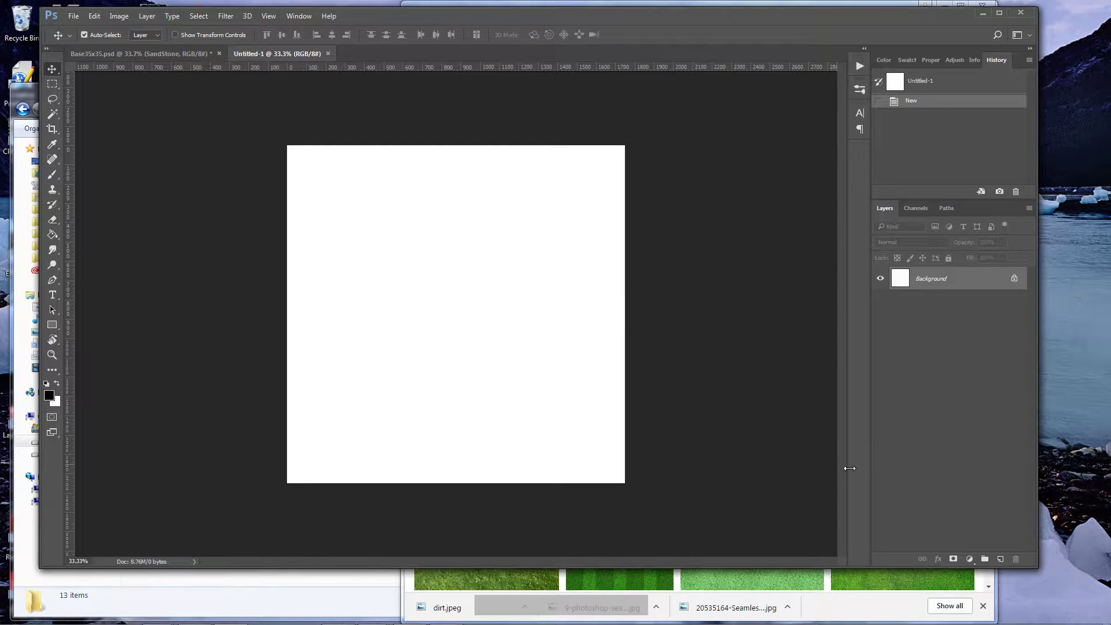
# Add a new empty layer named Grass above the white background.
pyautogui.click(1004, 564)
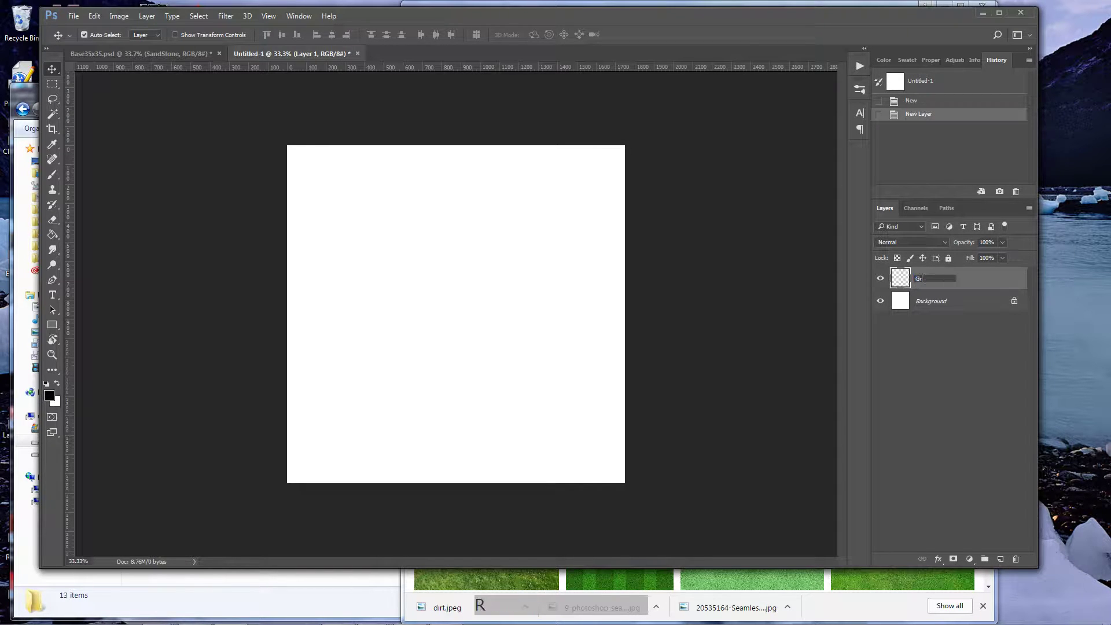
pyautogui.press('KP_Enter')
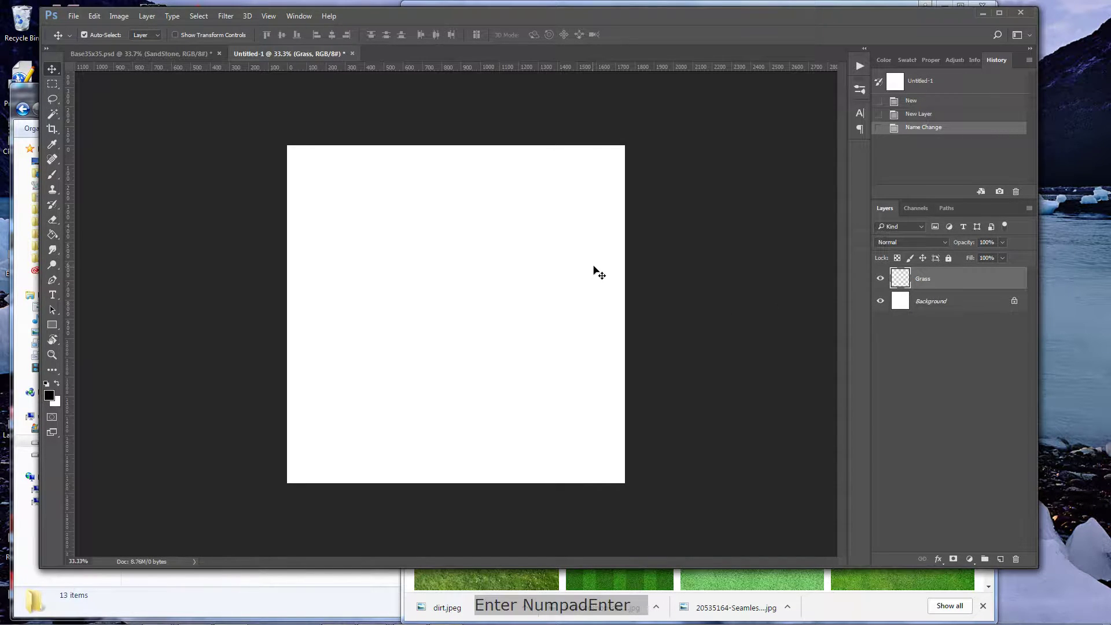
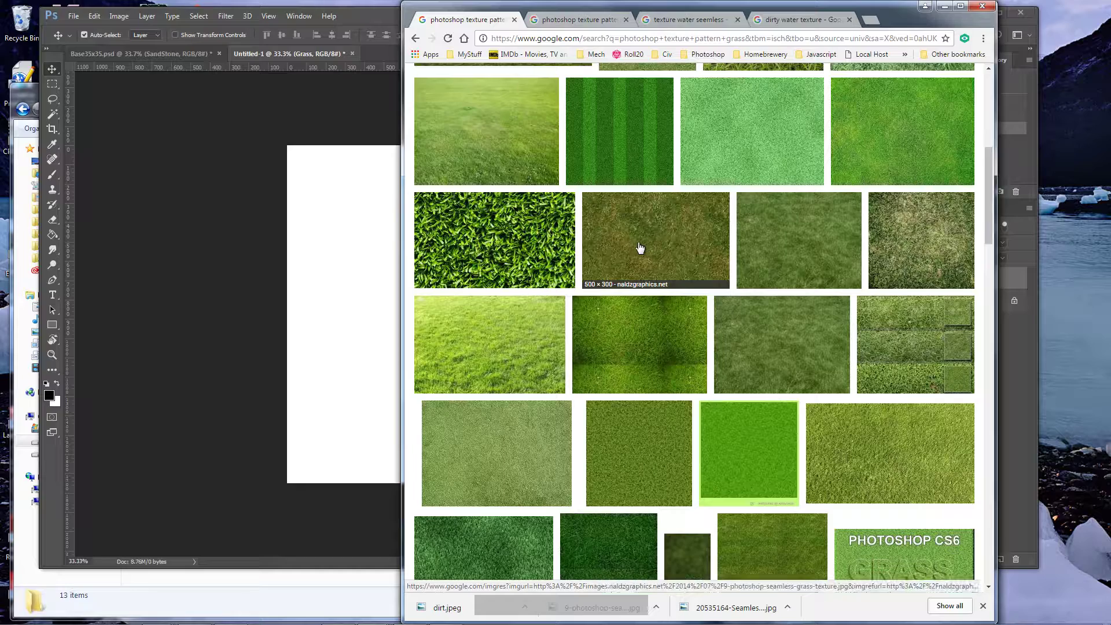
# Preview the Naldz Graphics seamless grass texture and bring up its save options.
pyautogui.click(641, 247)
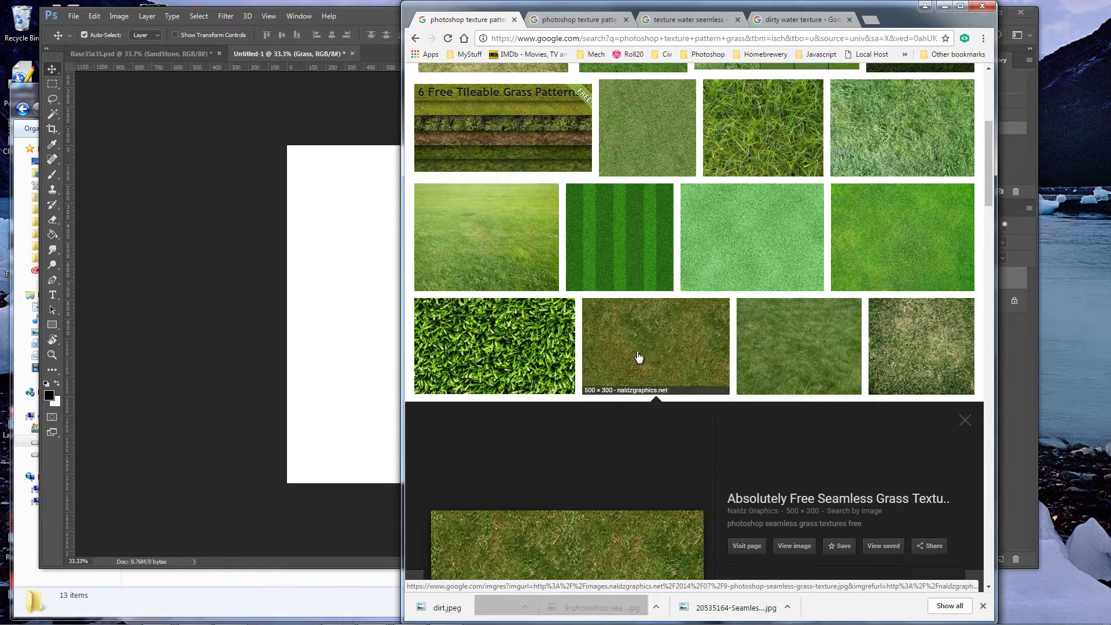
pyautogui.click(645, 356)
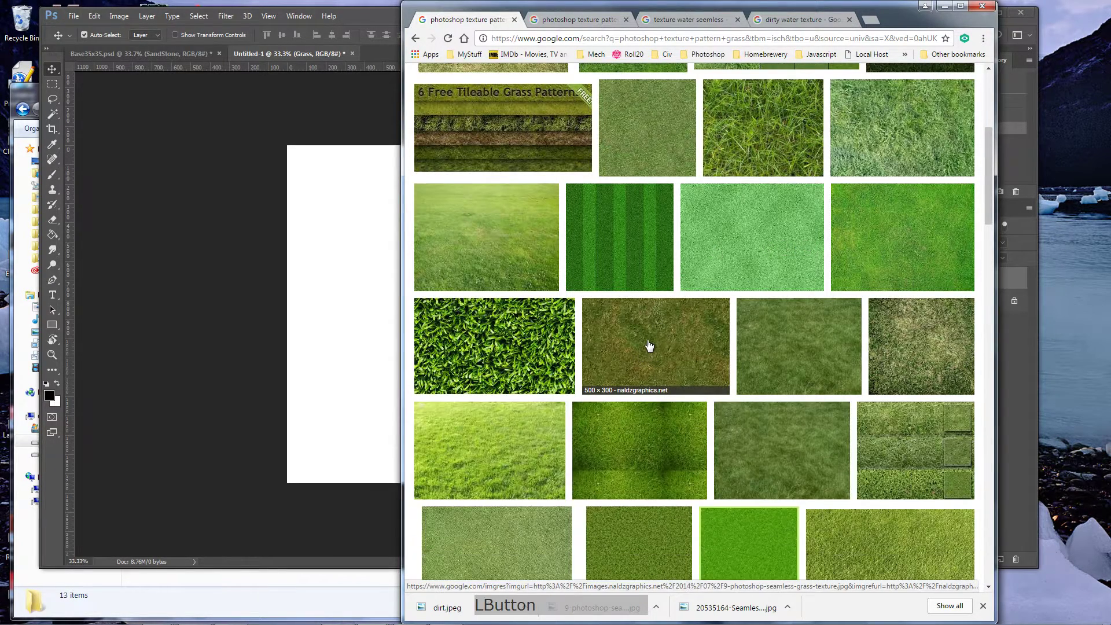
pyautogui.rightClick(543, 238)
# Save the grass texture image into the Grass textures folder under photoshop.
pyautogui.click(595, 343)
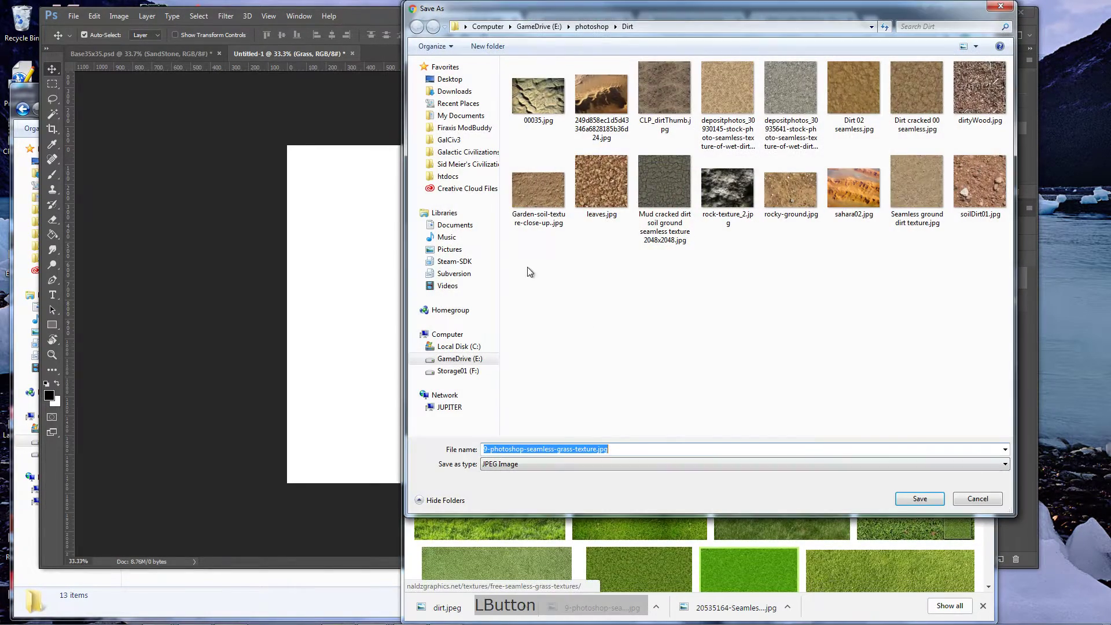
pyautogui.click(590, 33)
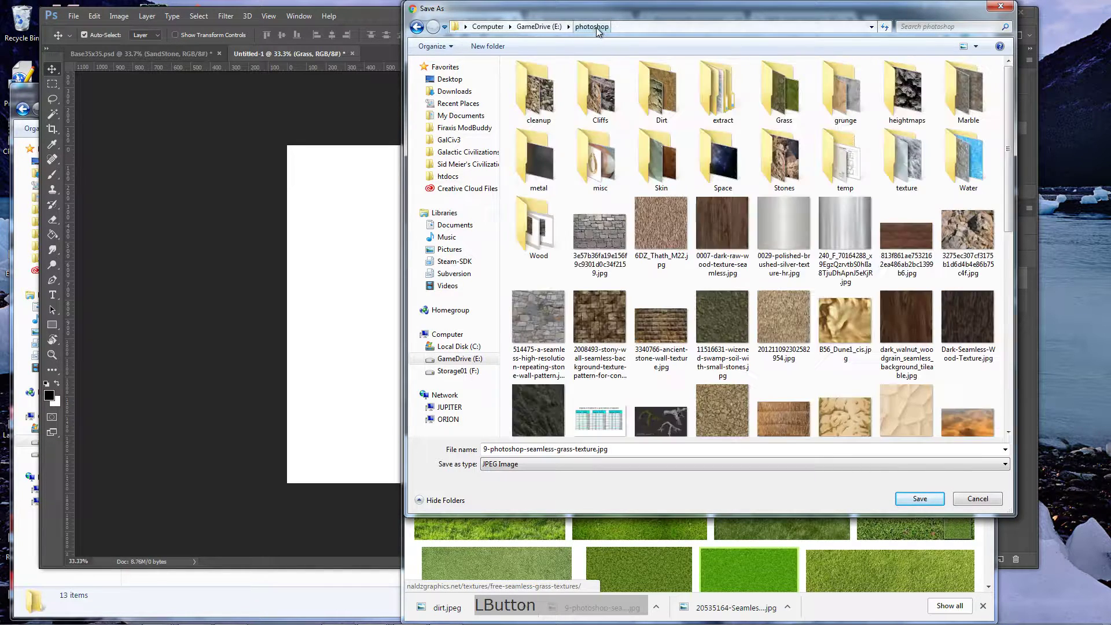
pyautogui.click(782, 89)
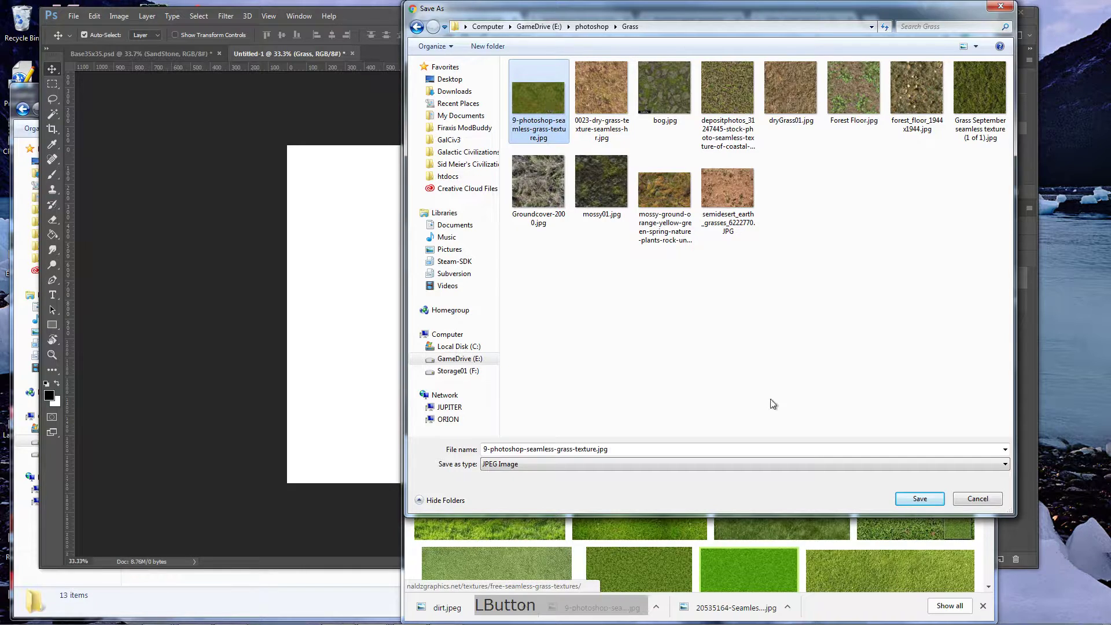
pyautogui.click(915, 505)
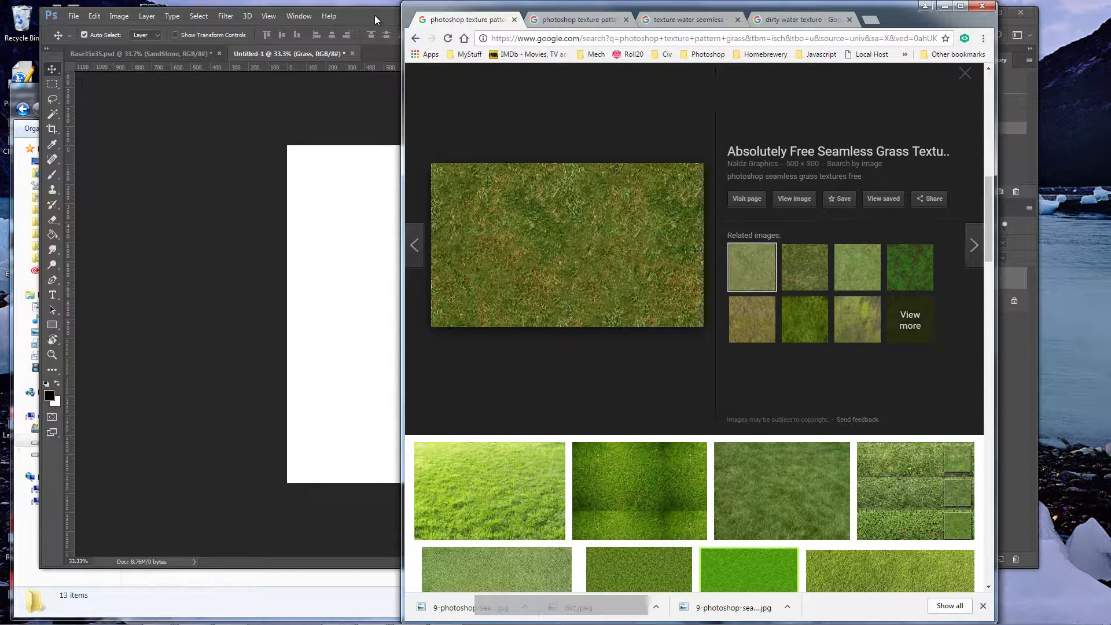
# Open 9-photoshop-seamless-grass-texture.jpg from the Grass folder as its own document.
pyautogui.click(378, 22)
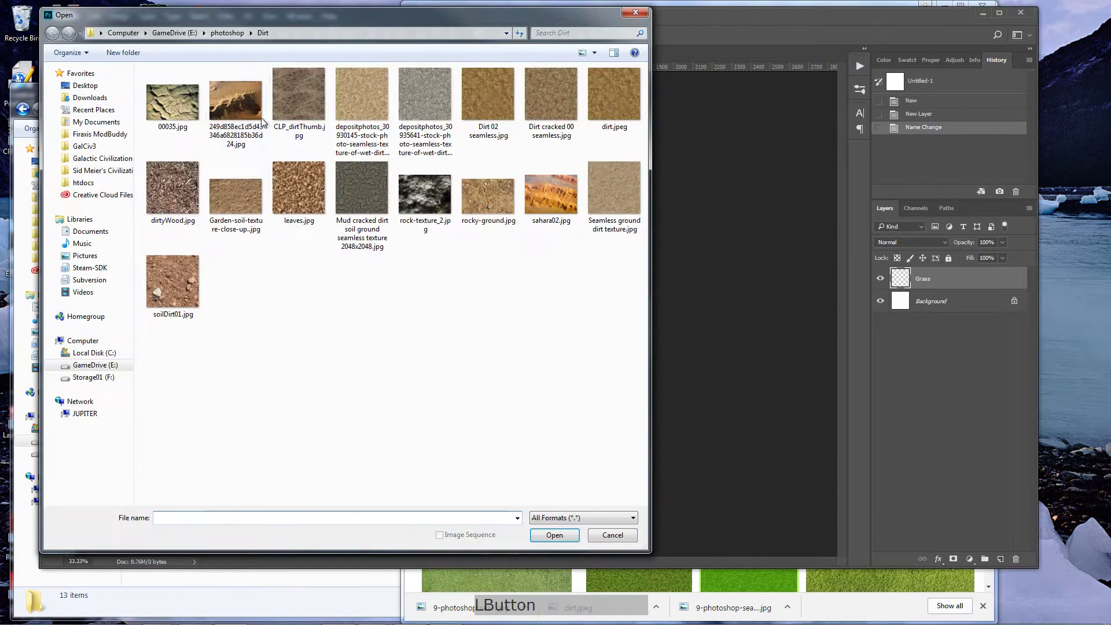
pyautogui.click(234, 41)
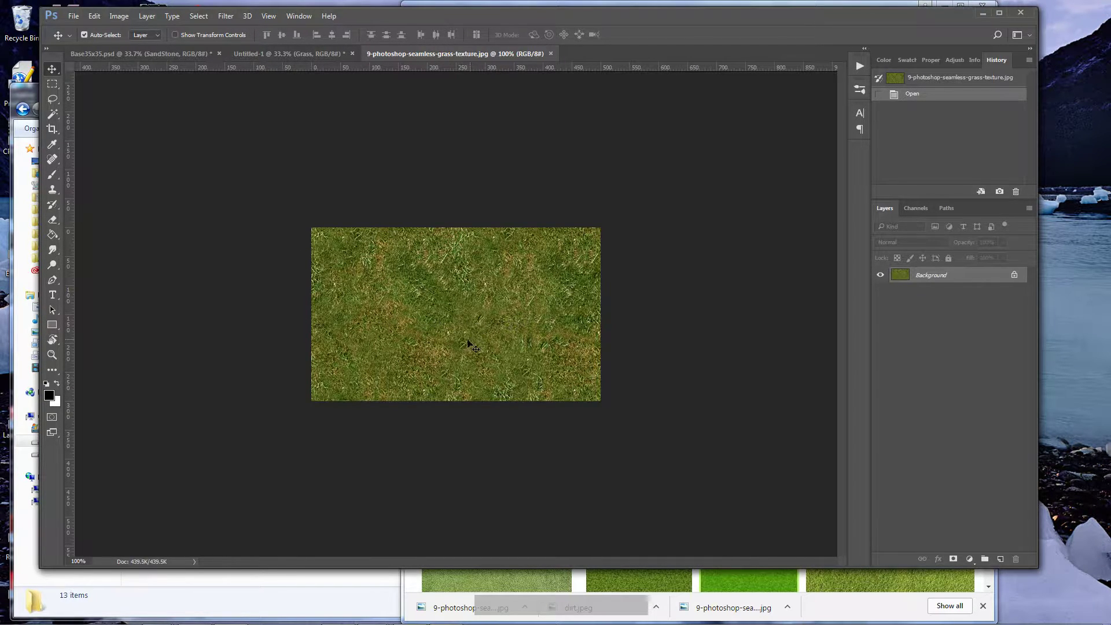
# Apply an Offset of +300 horizontal and +300 vertical with Wrap Around to check seams.
pyautogui.click(226, 22)
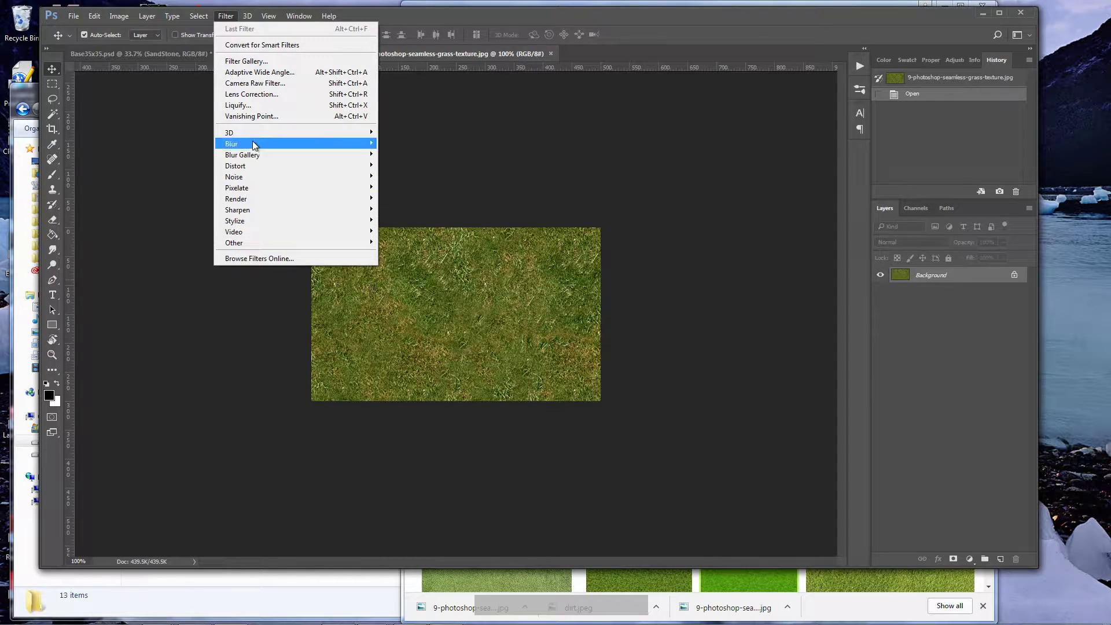
pyautogui.click(272, 245)
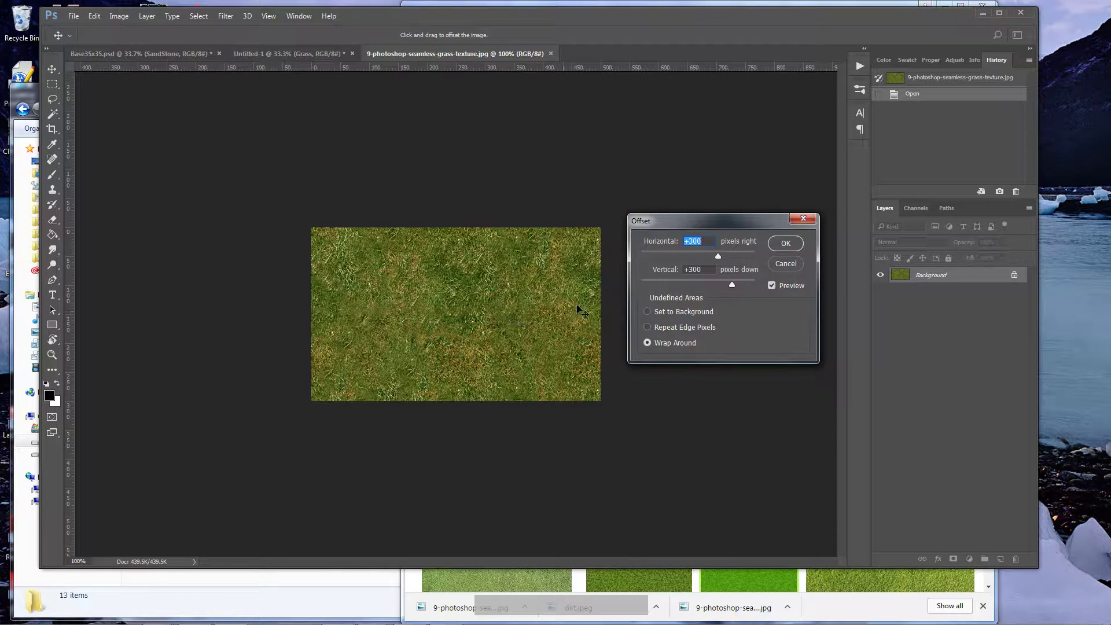
pyautogui.click(791, 272)
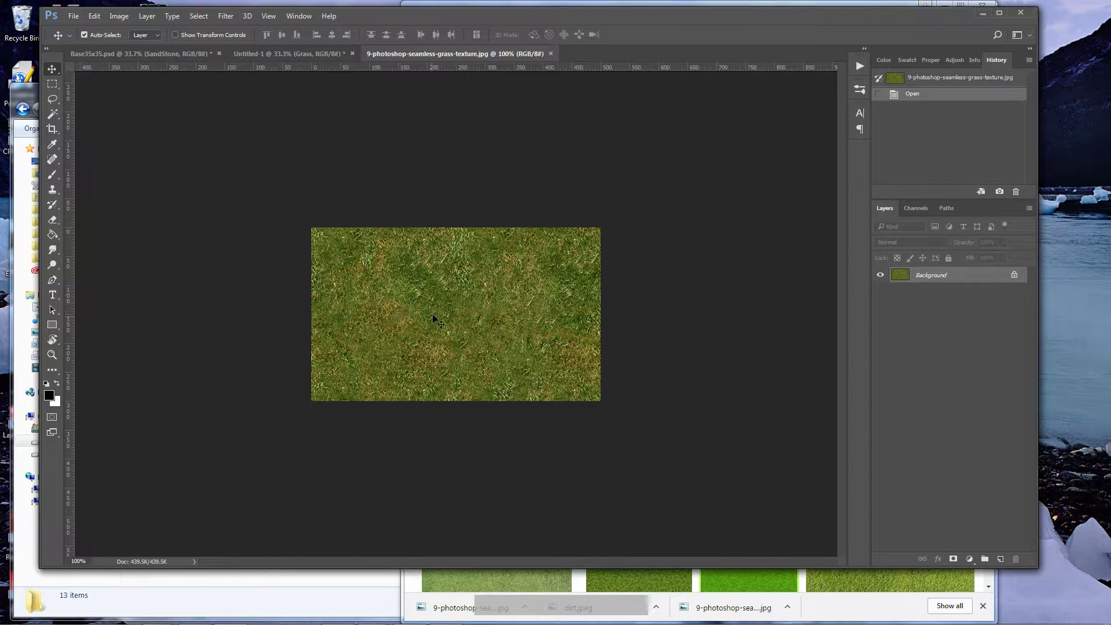
# Define the grass texture as a new pattern named 'Grass Tut'.
pyautogui.click(98, 25)
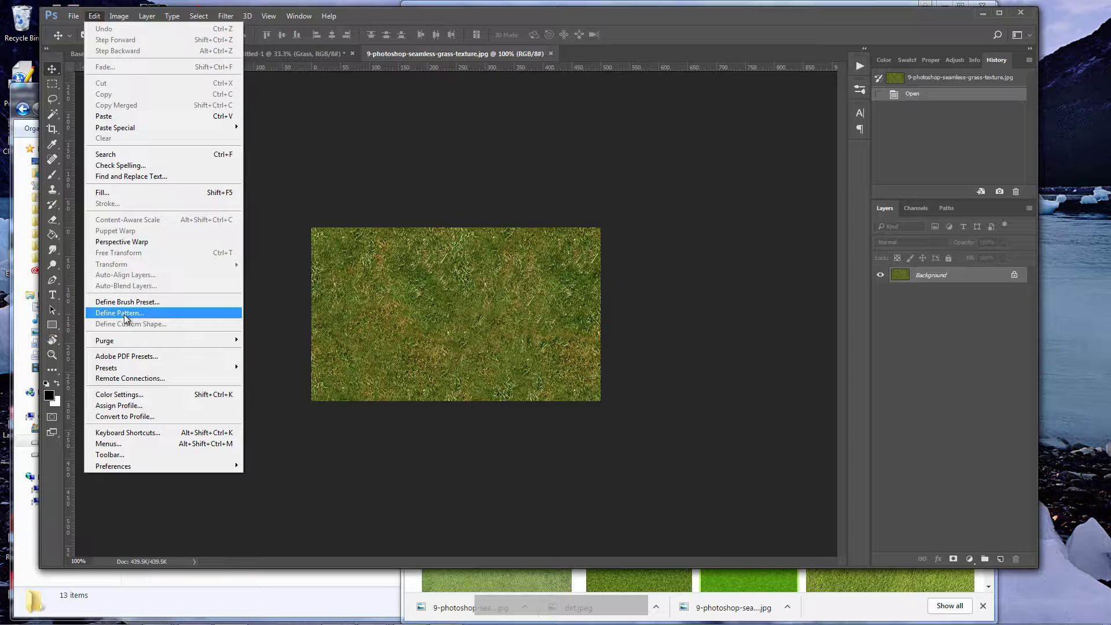
pyautogui.click(129, 318)
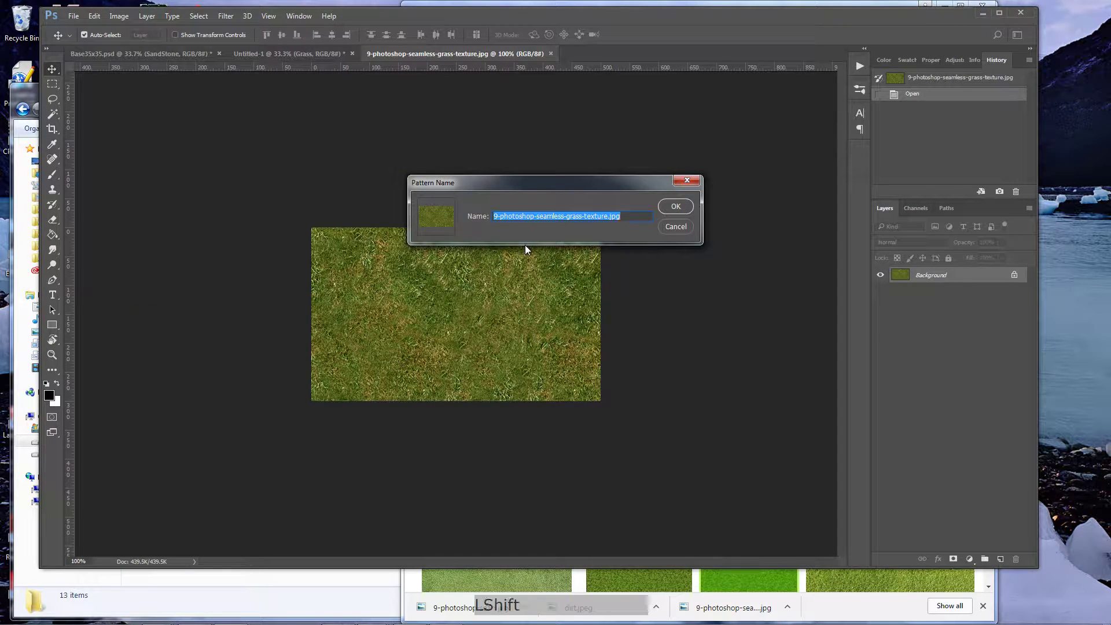
pyautogui.write('g')
pyautogui.press('space')
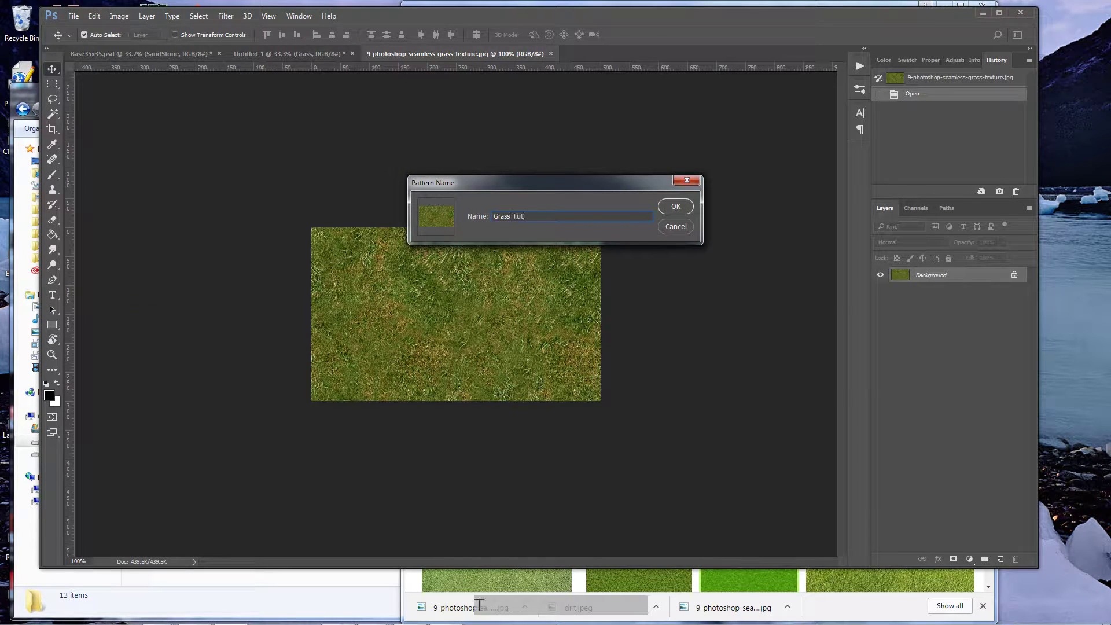
pyautogui.press('KP_Enter')
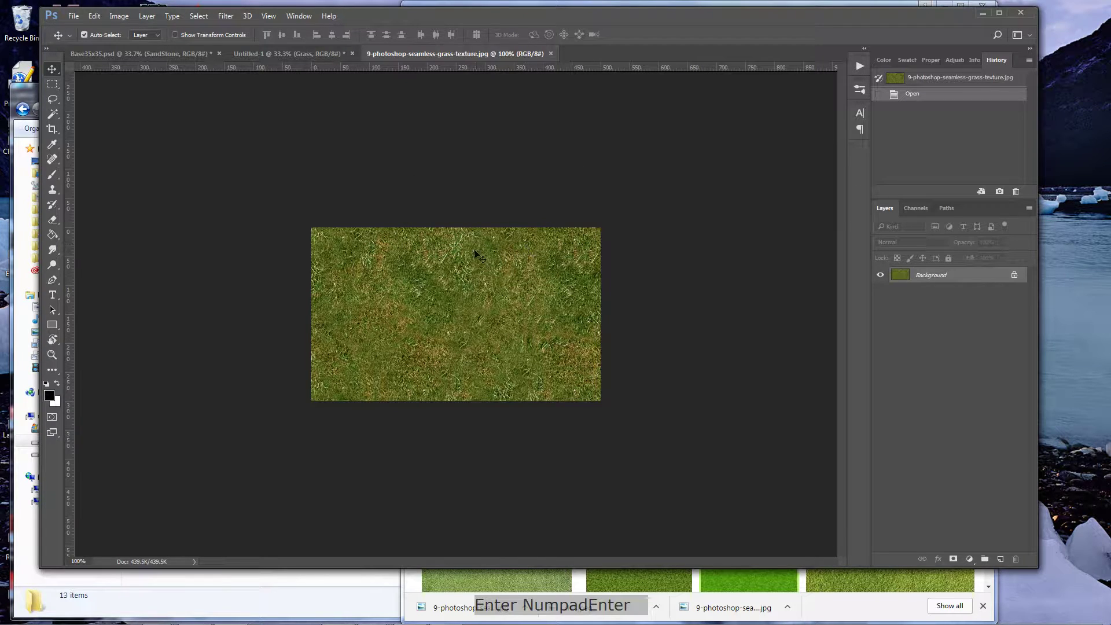
# Fill the square map's Grass layer with the grass pattern using the Paint Bucket.
pyautogui.click(276, 59)
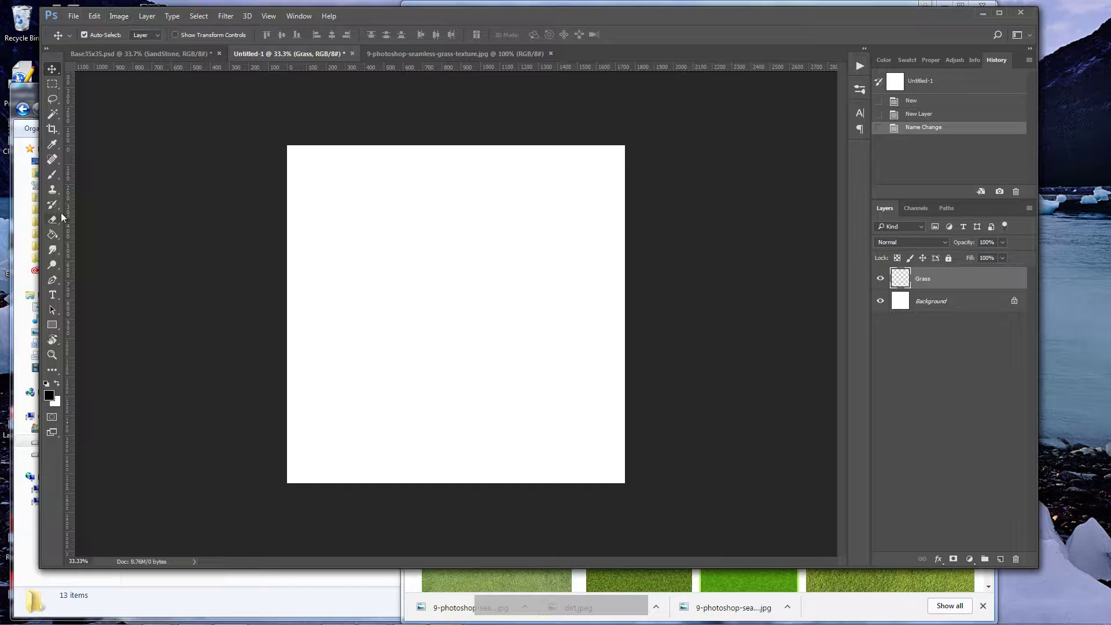
pyautogui.click(56, 241)
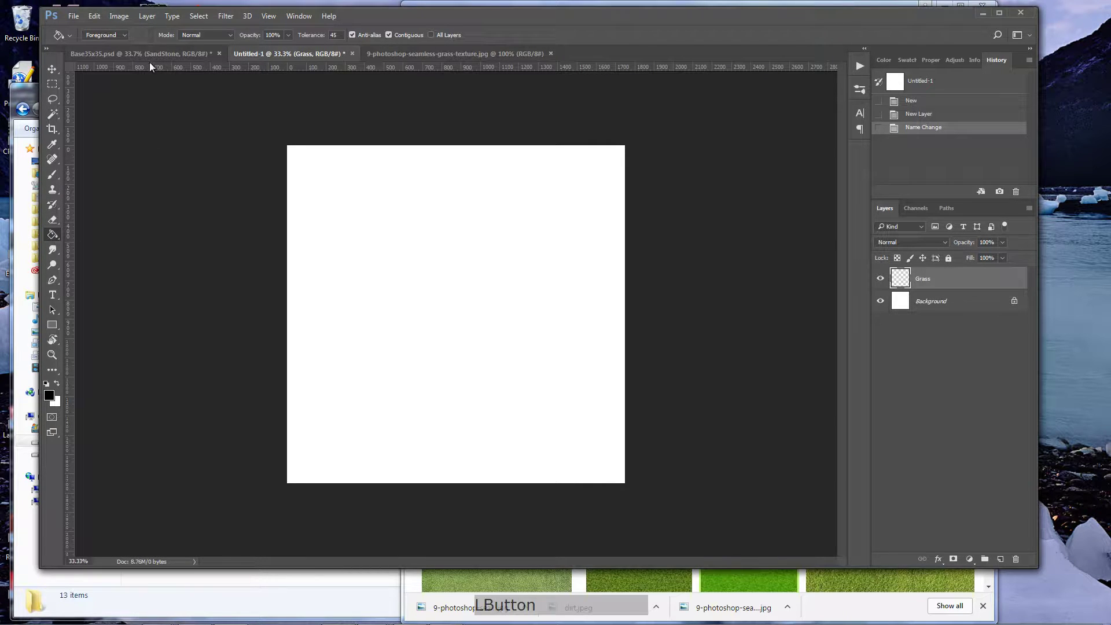
pyautogui.click(106, 40)
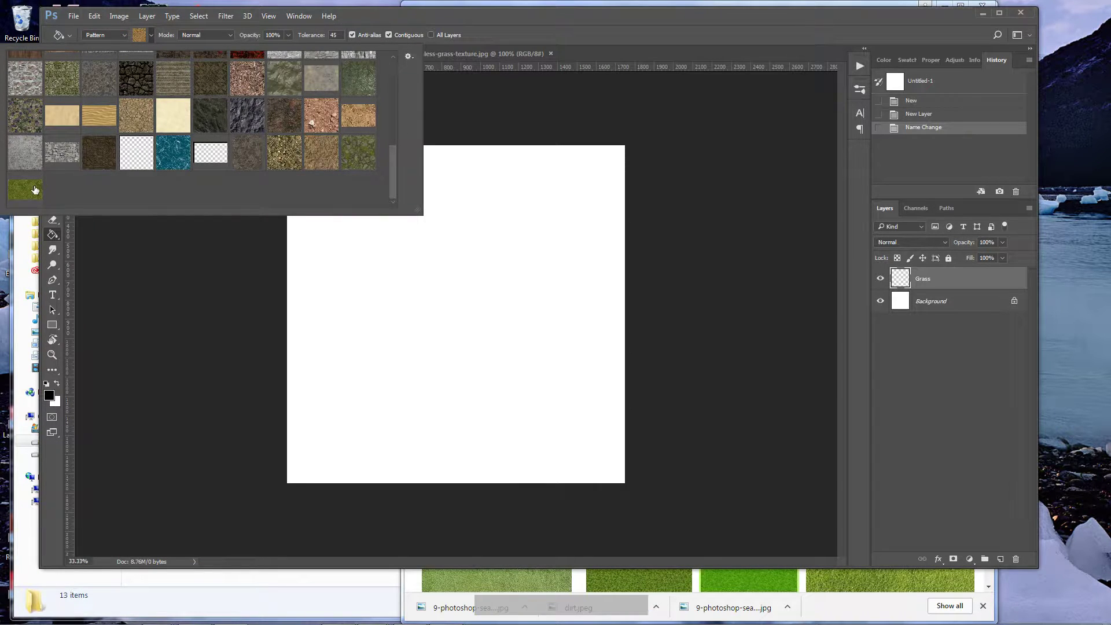
pyautogui.click(29, 195)
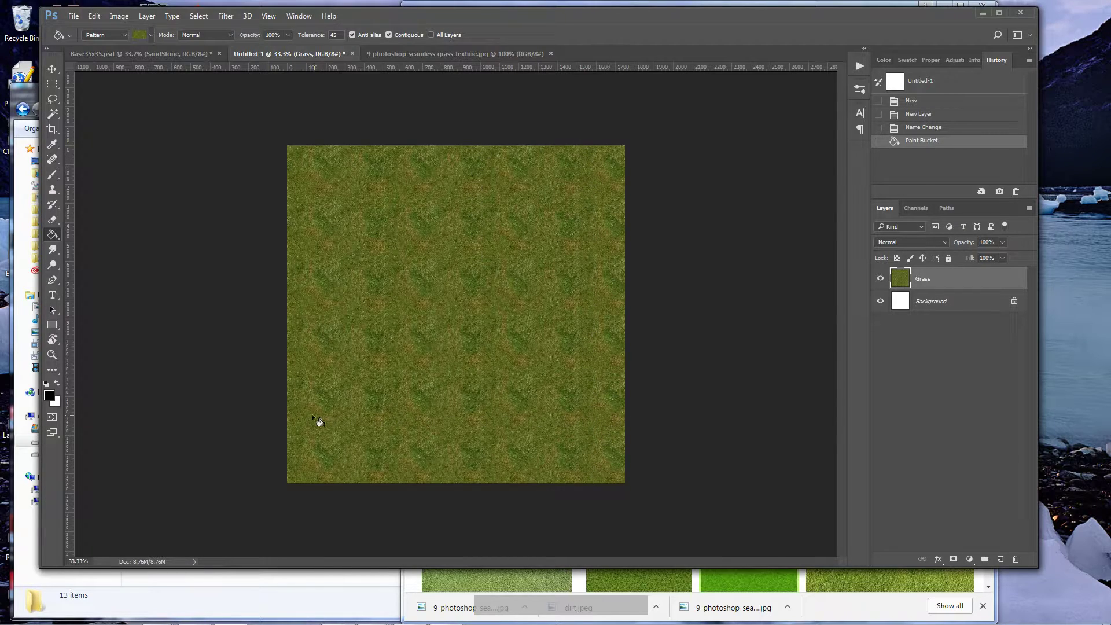
# Delete the white Background layer and add an empty layer named Dirt above Grass.
pyautogui.click(55, 362)
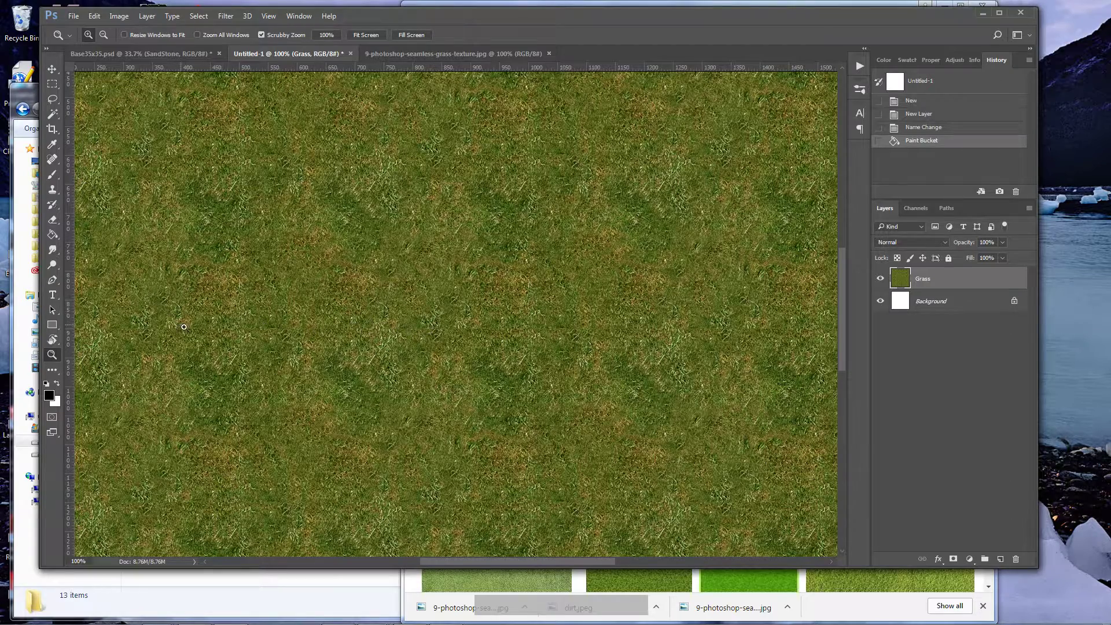
pyautogui.click(958, 305)
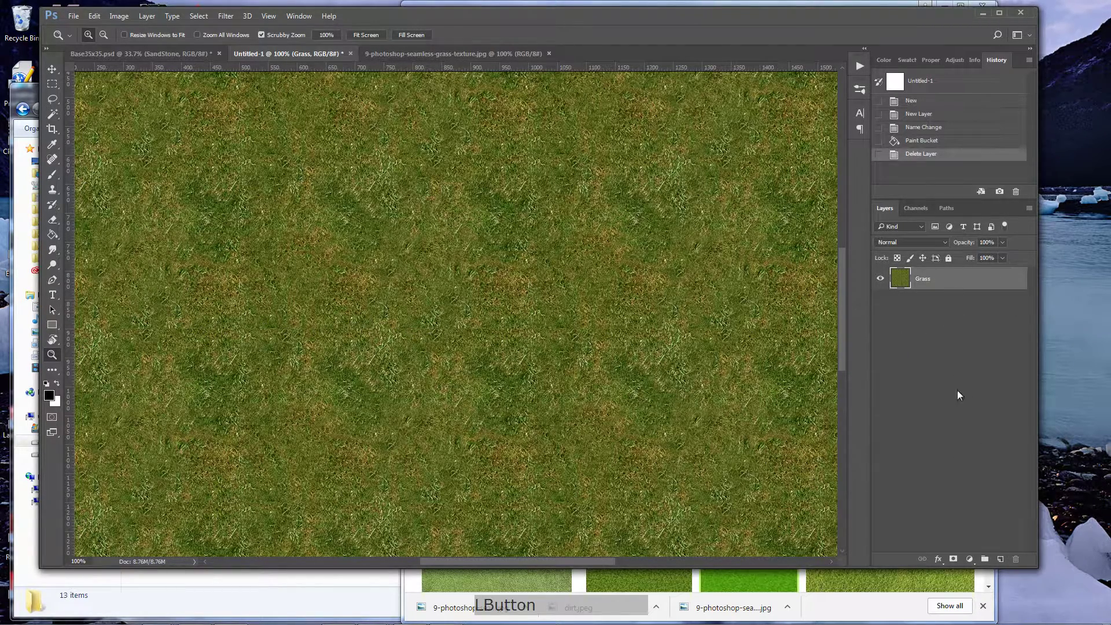
pyautogui.click(1005, 563)
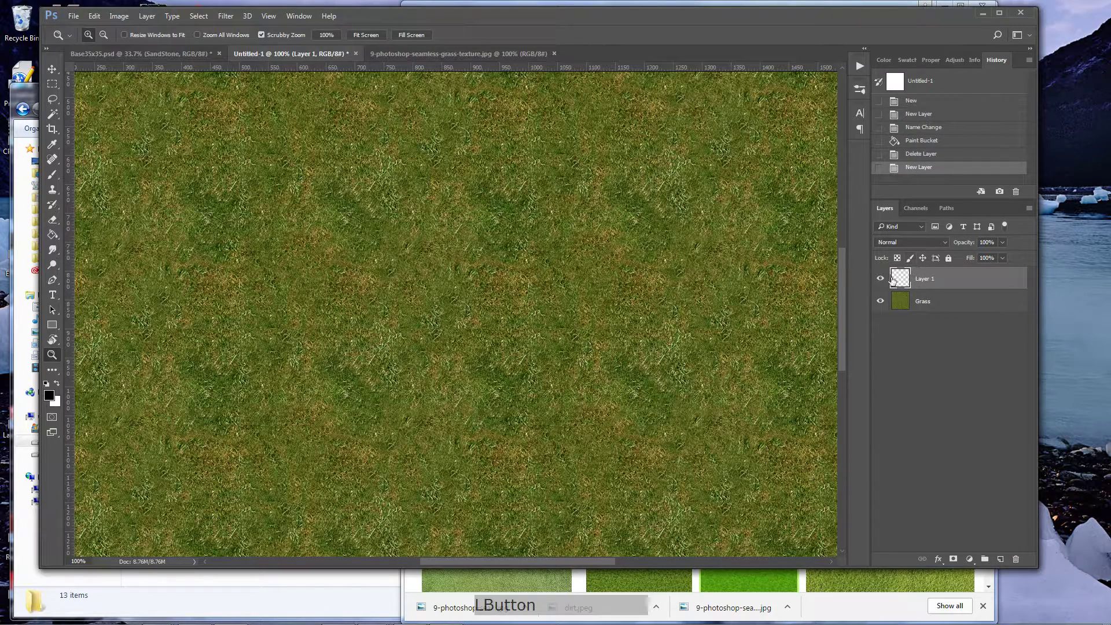
pyautogui.click(928, 281)
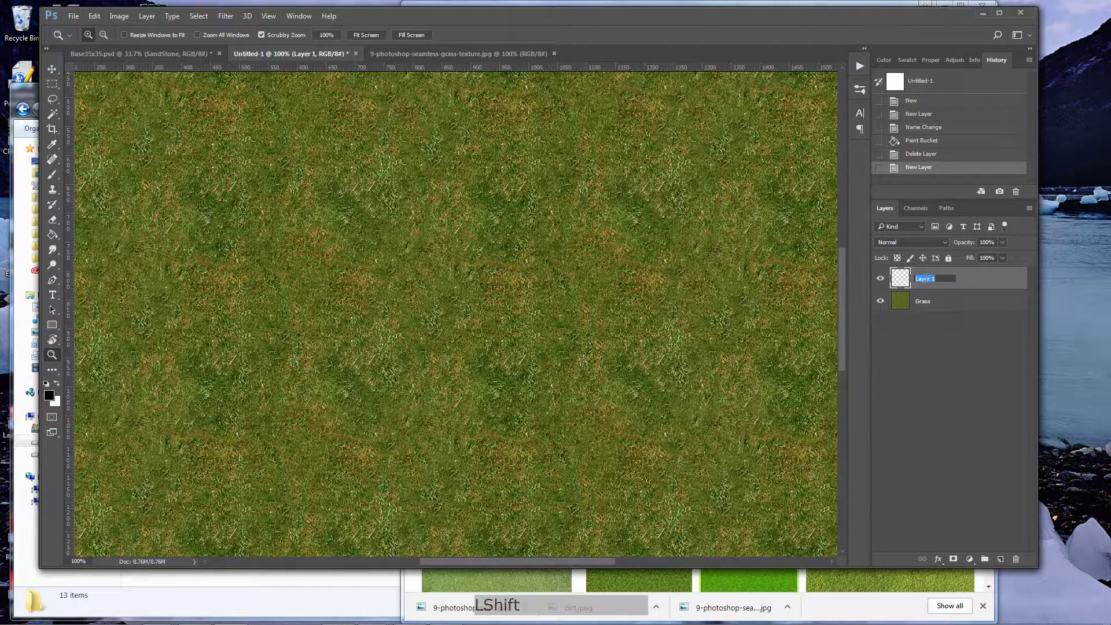
pyautogui.press('KP_Enter')
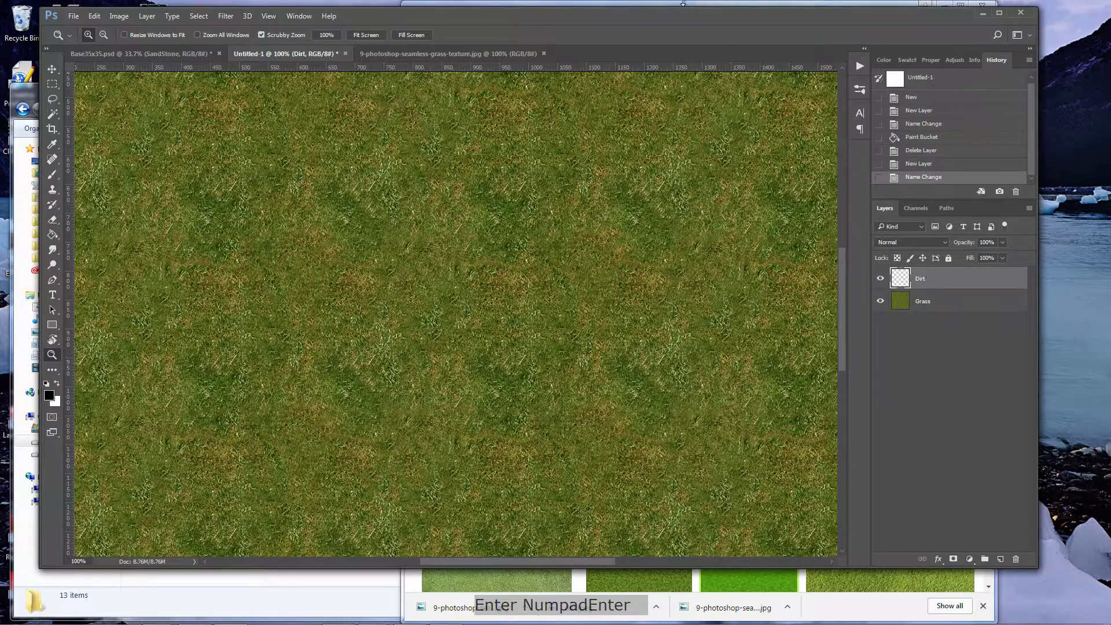
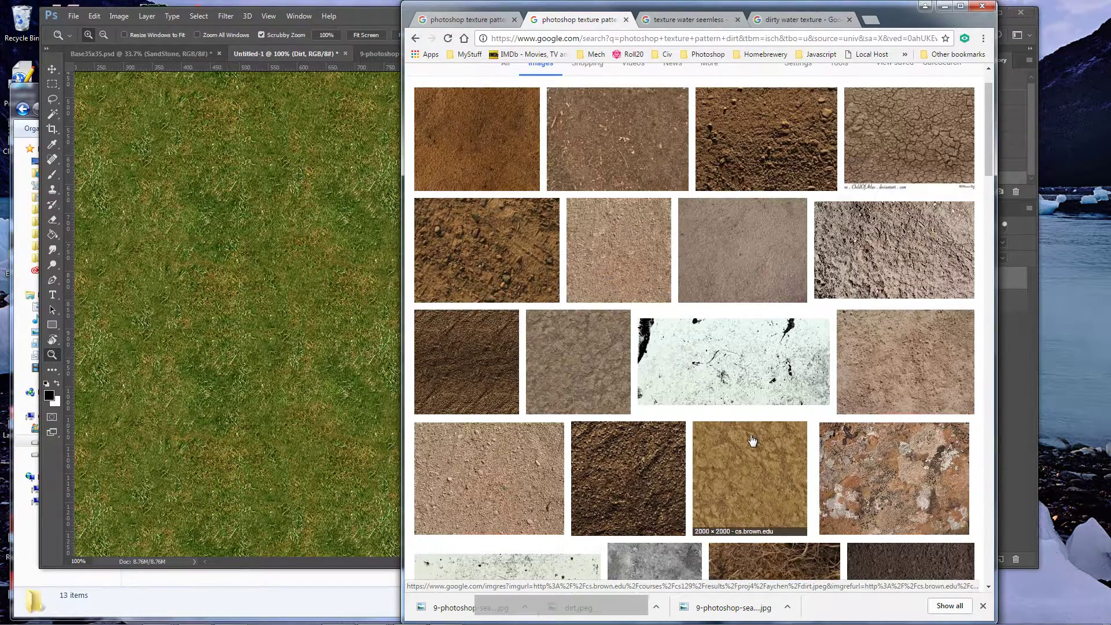
# Preview the sandy dirt texture from cs.brown.edu in the search results.
pyautogui.click(740, 464)
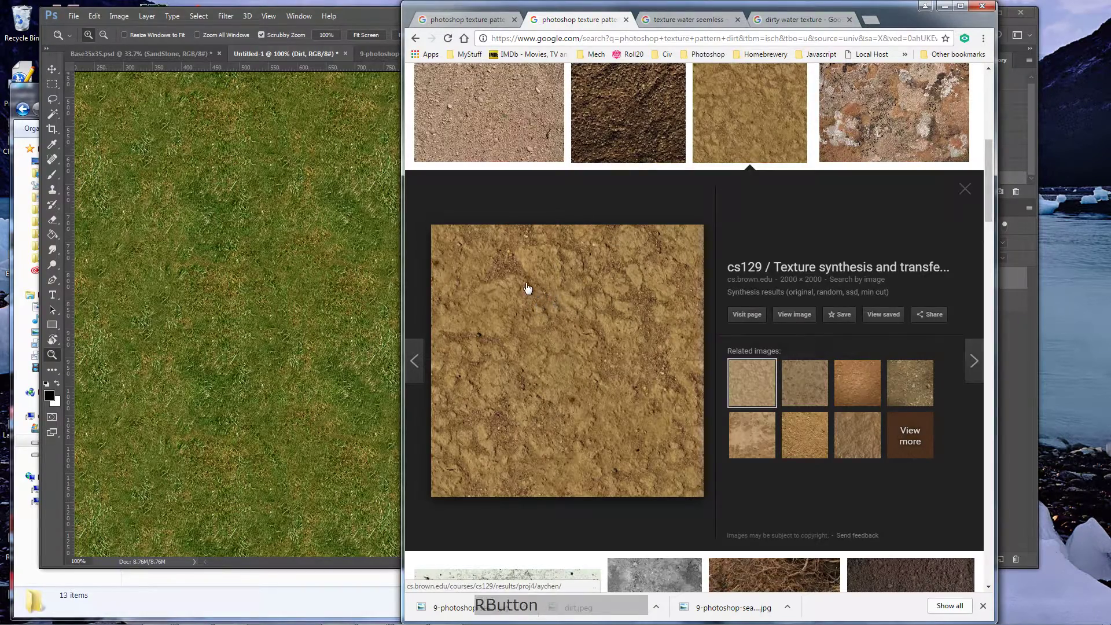
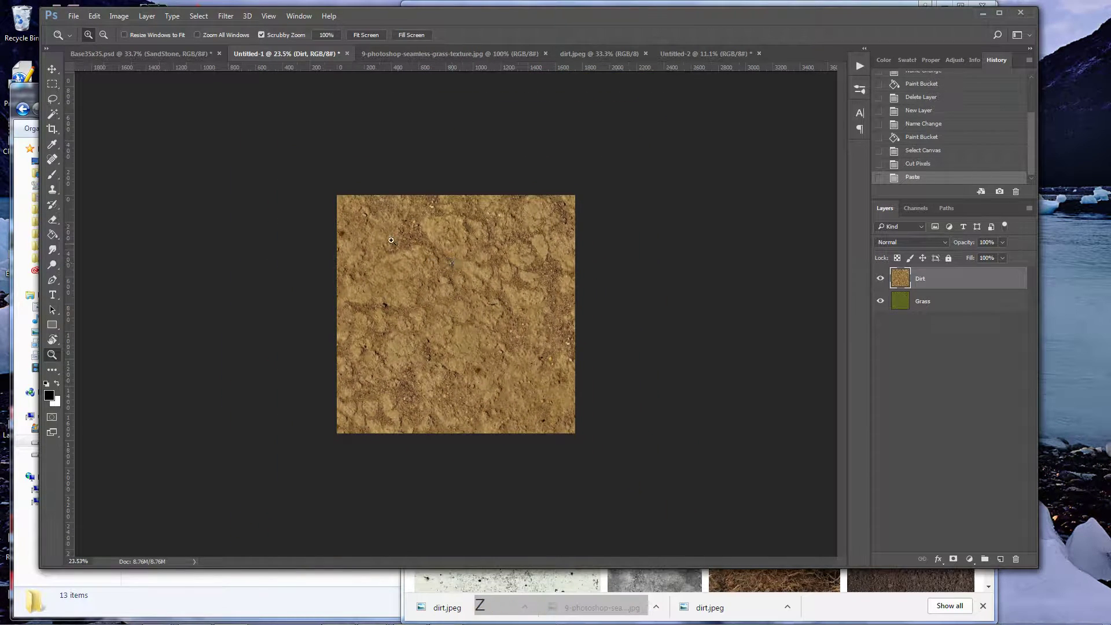
# Free Transform the pasted dirt texture and set its linked width to 32 percent.
pyautogui.press('ctrl+t')
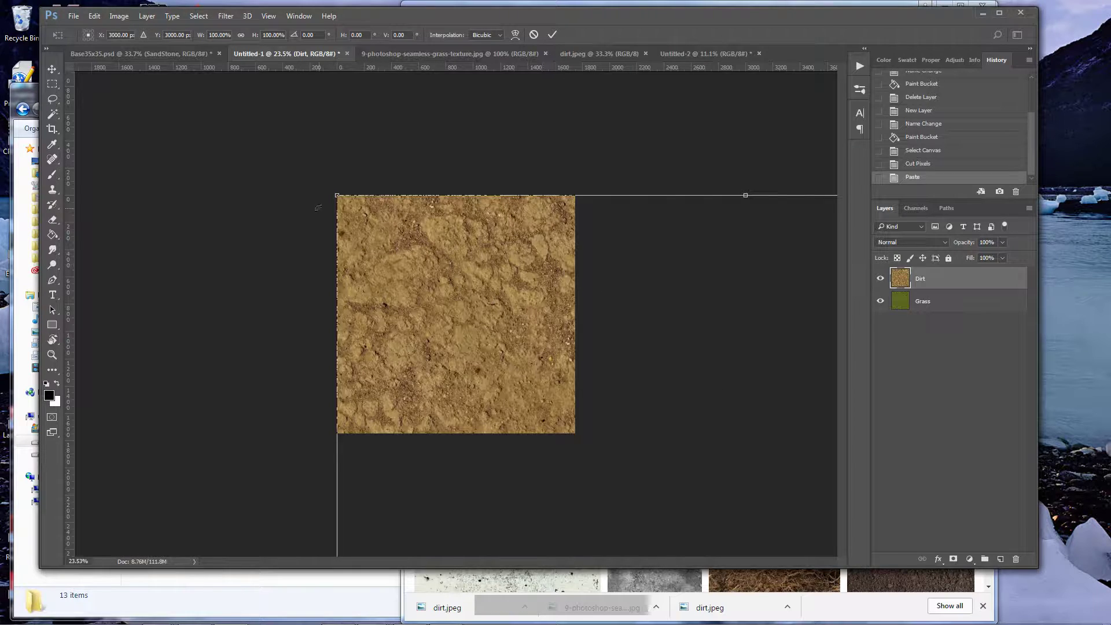
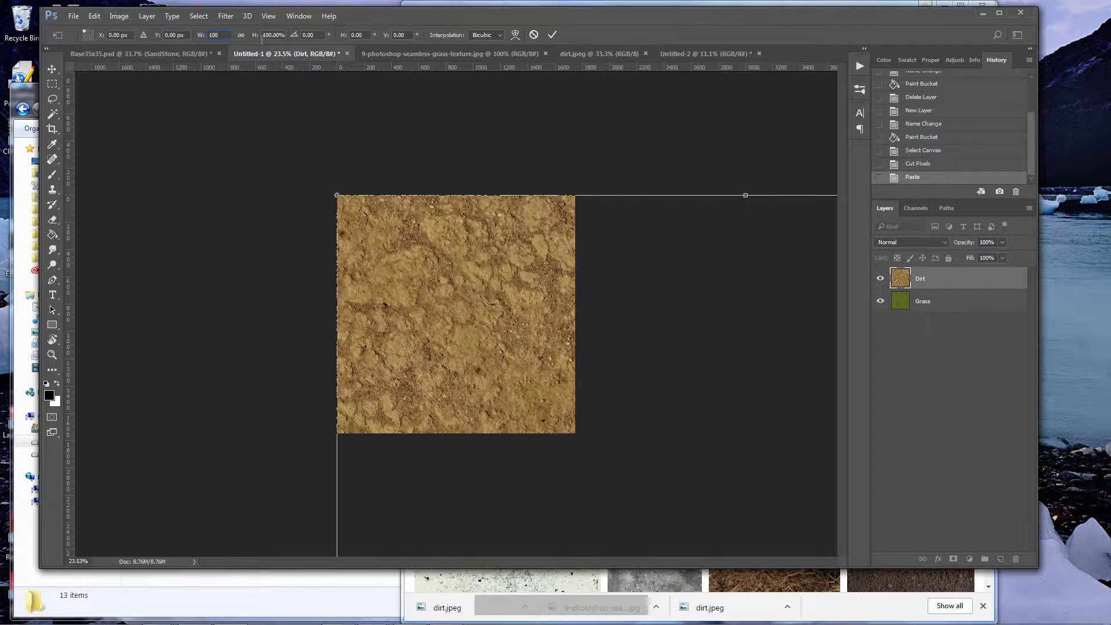
pyautogui.click(241, 40)
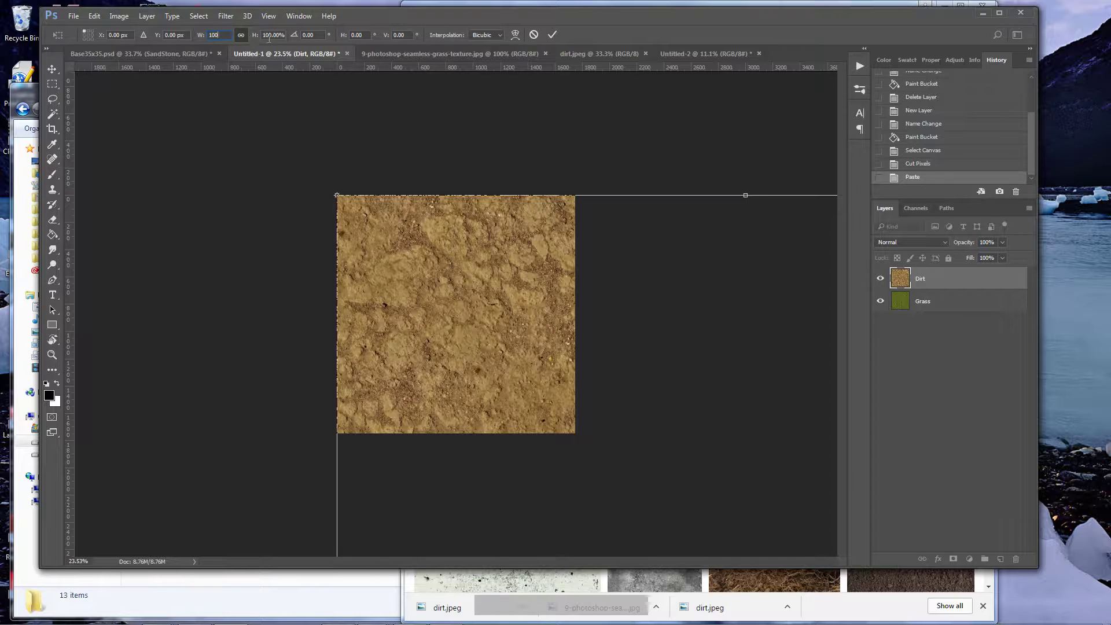
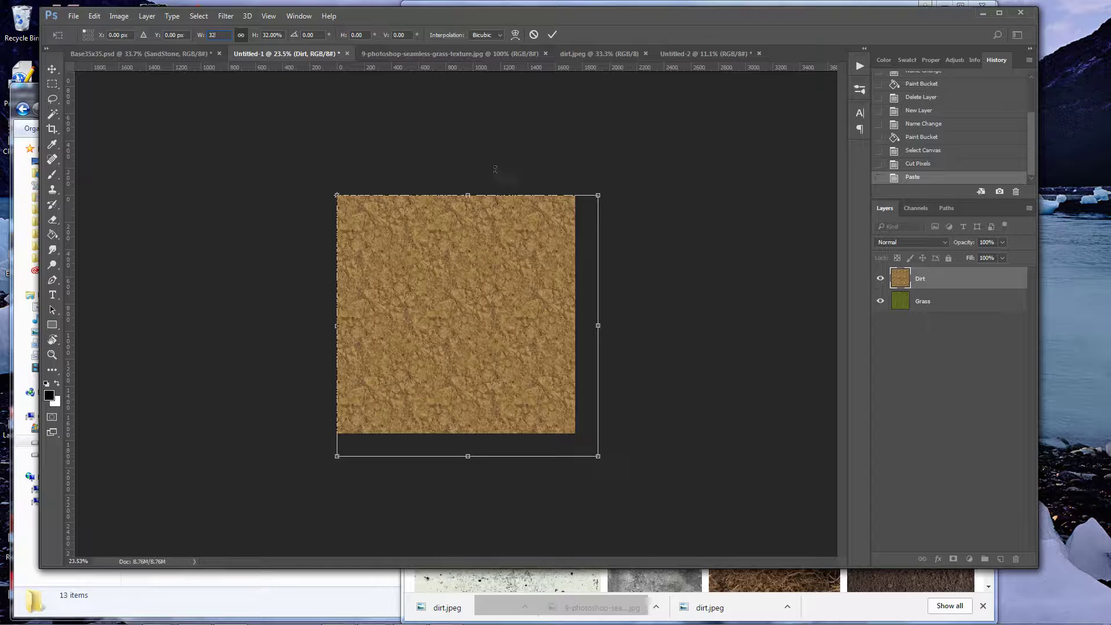
# Apply the dirt resize and move the Dirt layer below Grass.
pyautogui.press('KP_Enter')
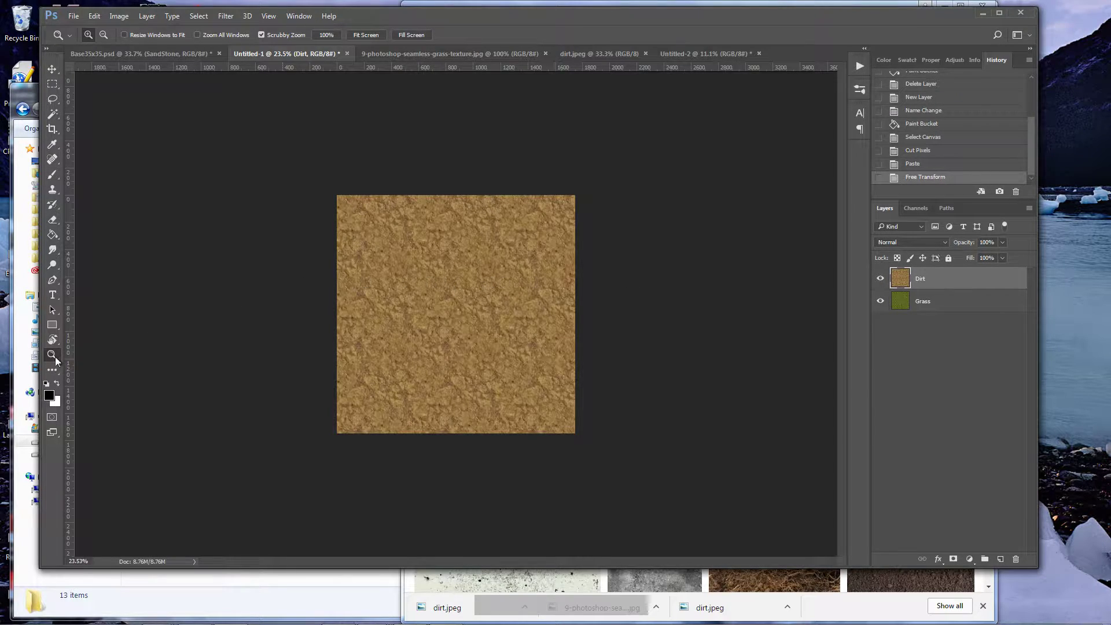
pyautogui.click(57, 362)
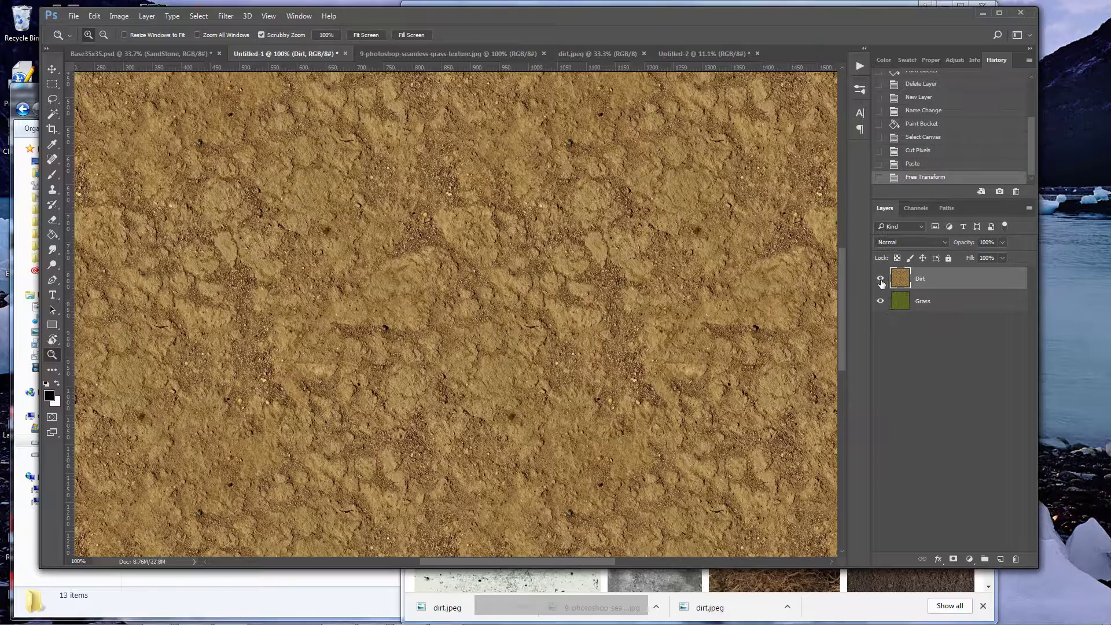
pyautogui.click(884, 284)
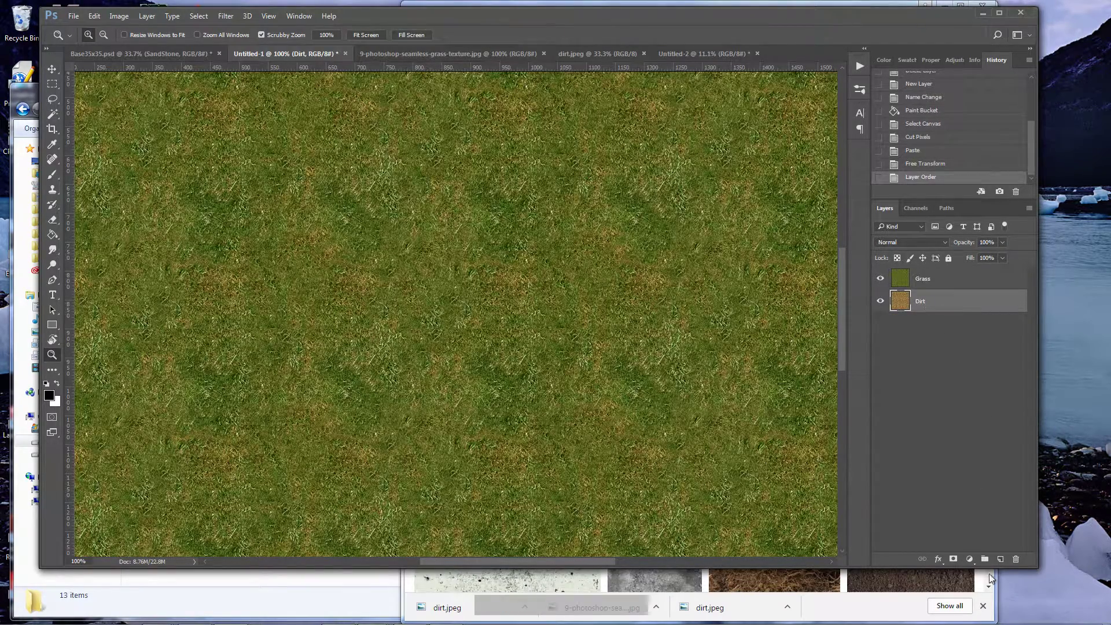
# Add a new empty layer named Water at the bottom of the stack.
pyautogui.click(1000, 566)
pyautogui.click(931, 325)
pyautogui.write('w')
pyautogui.press('KP_Enter')
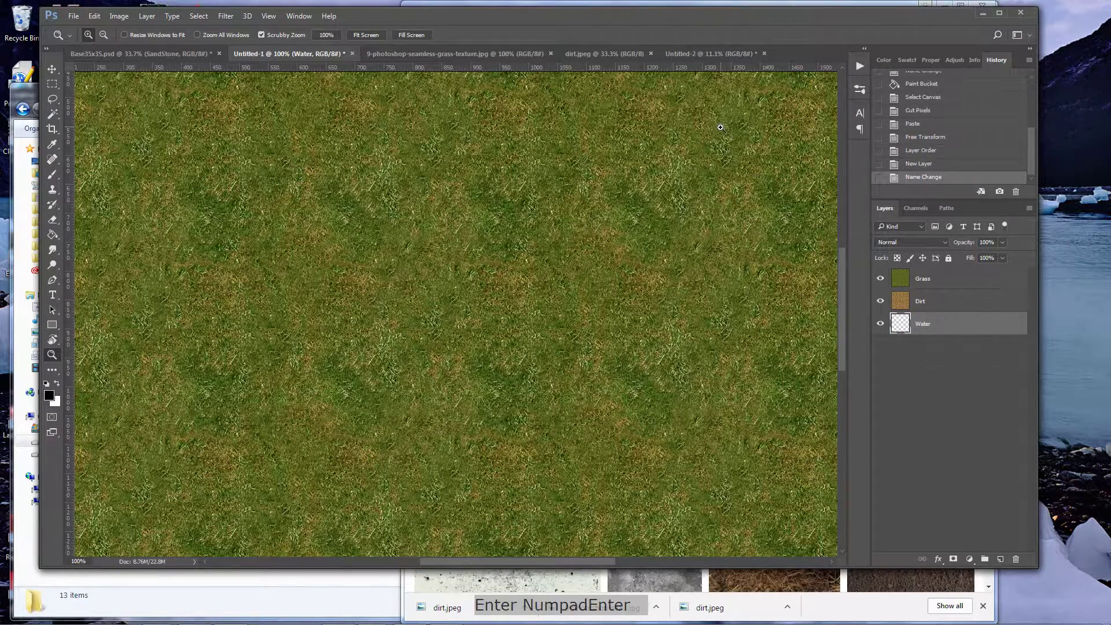
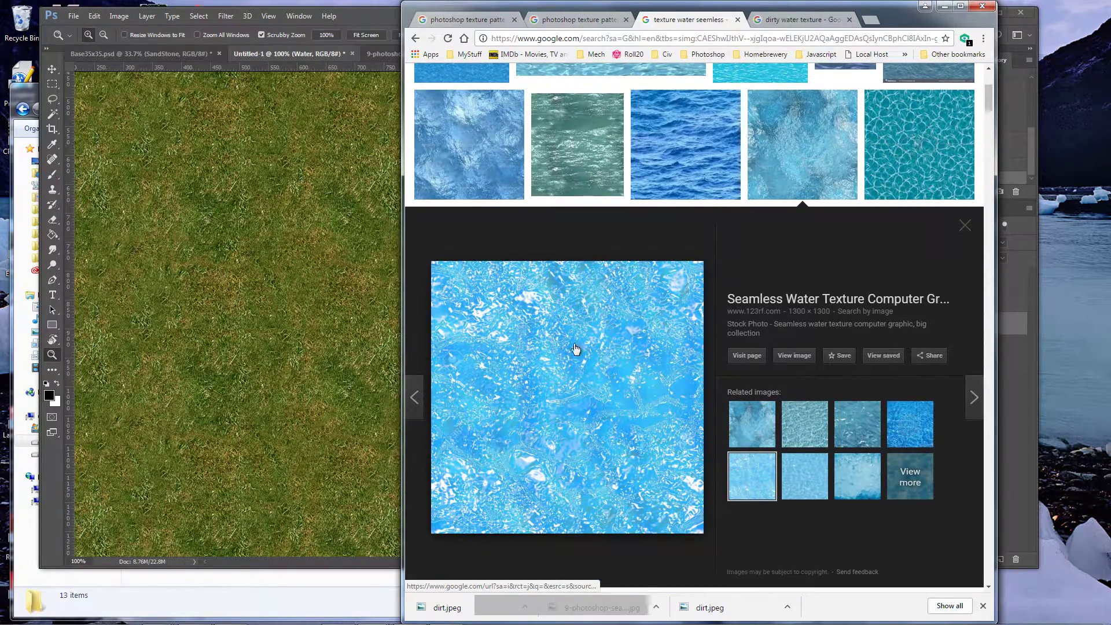
# Save the blue water texture into the photoshop > Water folder.
pyautogui.rightClick(505, 307)
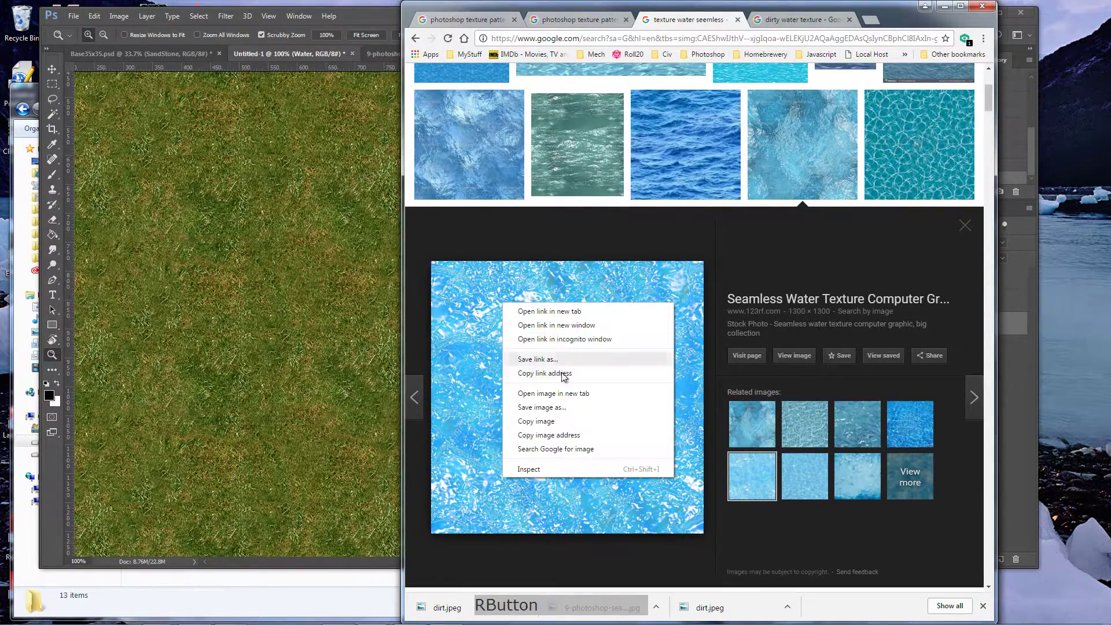
pyautogui.click(556, 409)
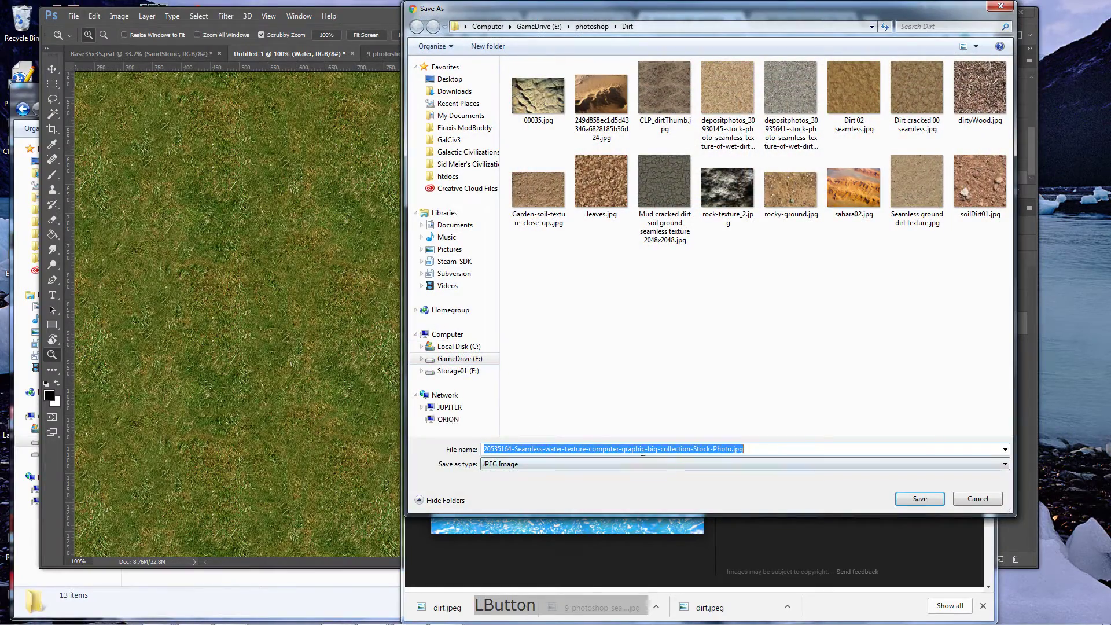
pyautogui.click(591, 34)
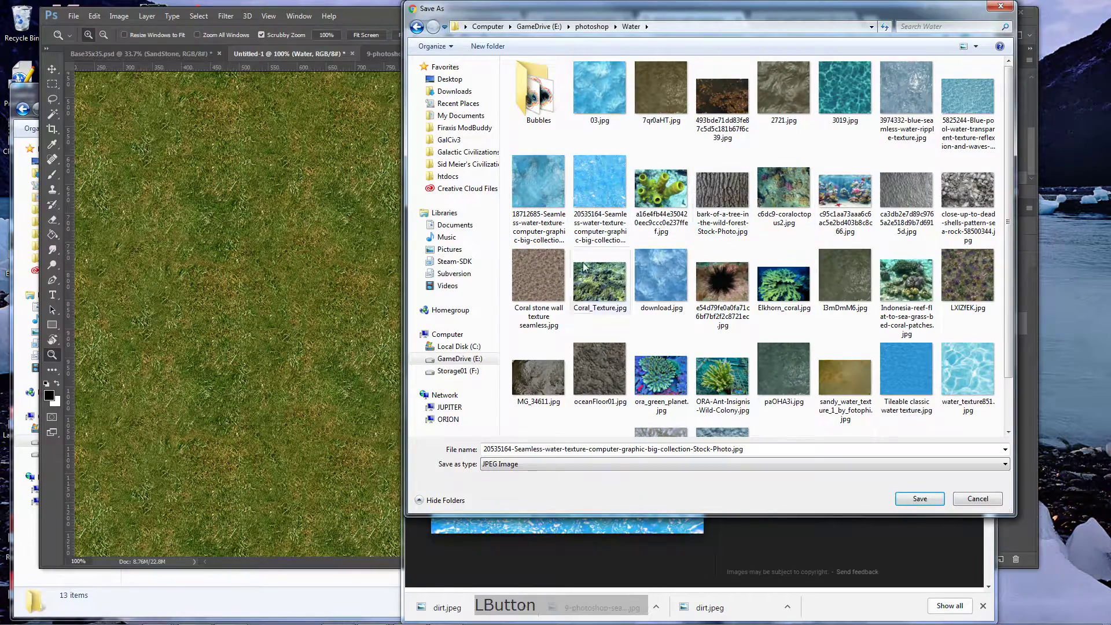
pyautogui.click(915, 501)
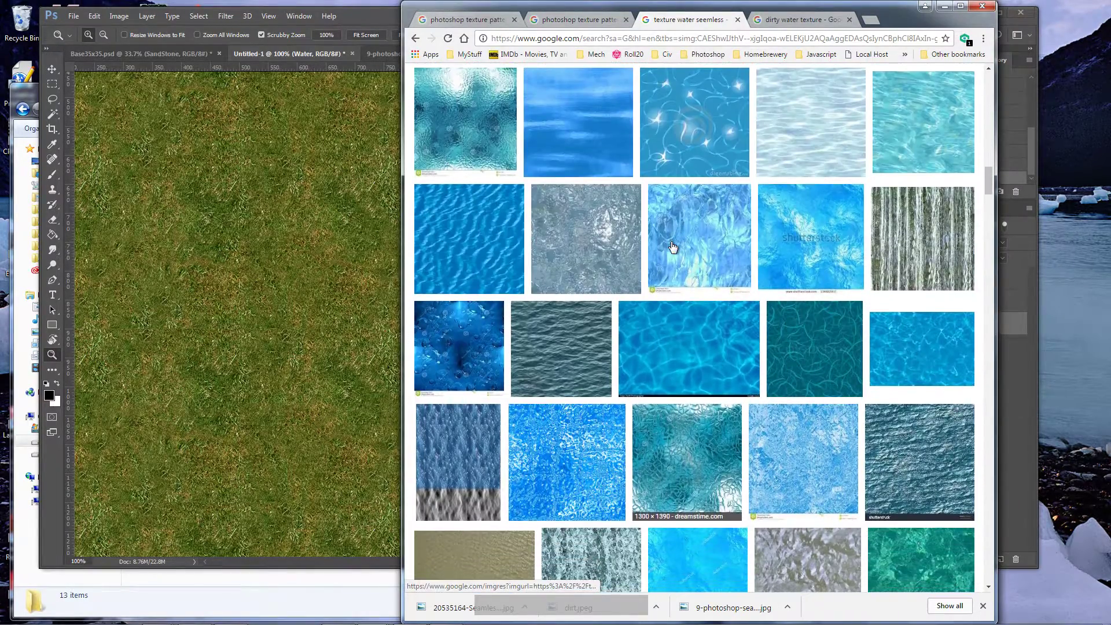
# Save the grey-blue ripple water texture into the Water folder as well.
pyautogui.click(594, 235)
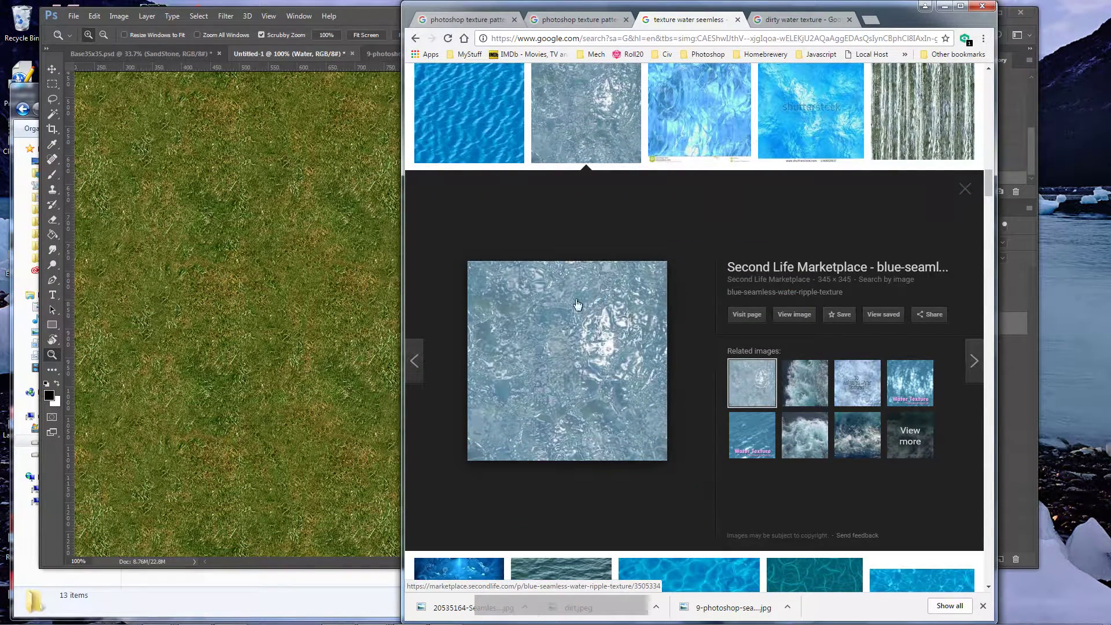
pyautogui.rightClick(541, 304)
pyautogui.click(589, 405)
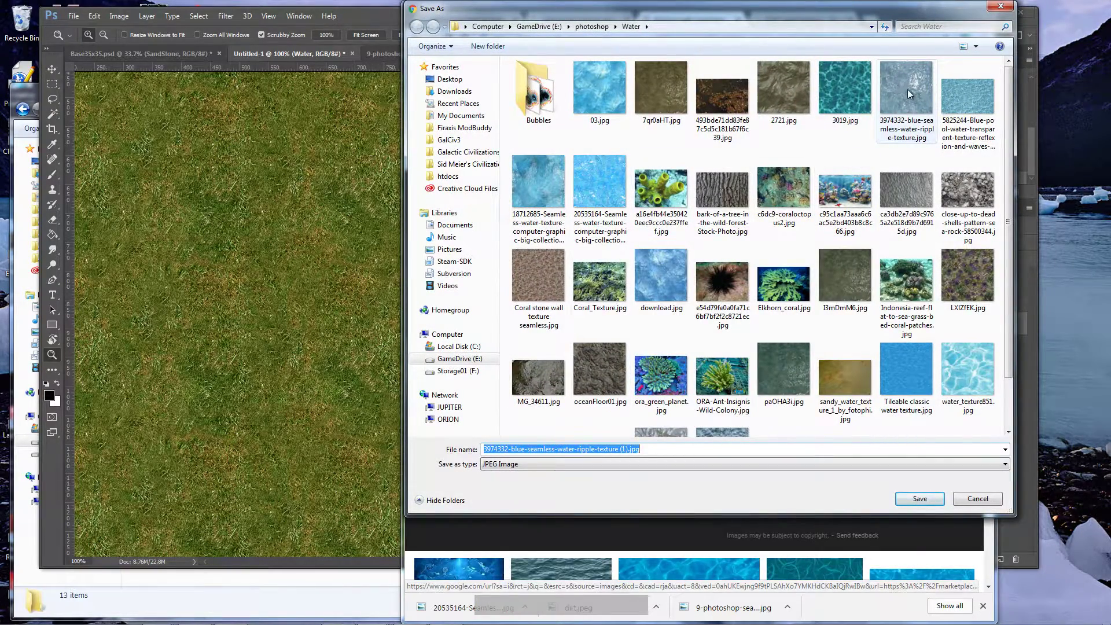
pyautogui.click(973, 502)
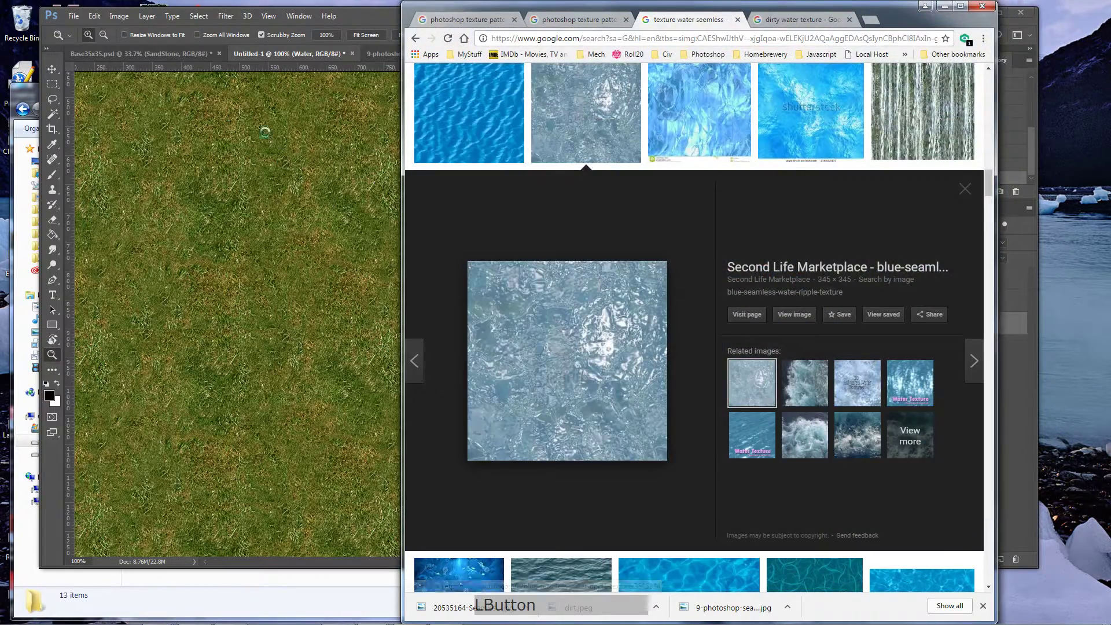
pyautogui.click(78, 22)
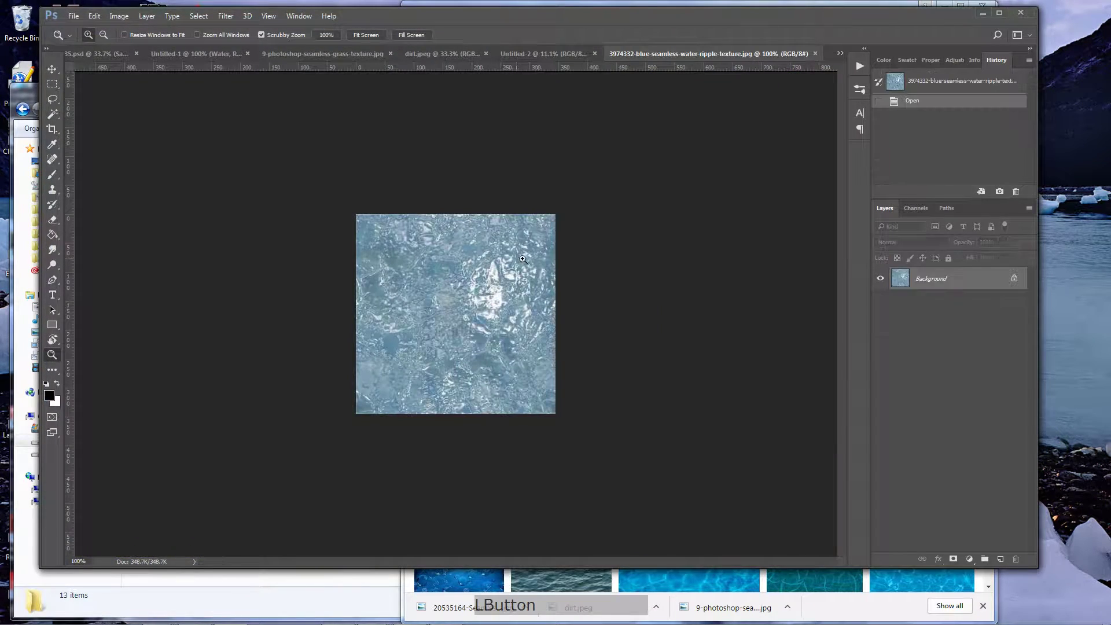
pyautogui.click(235, 22)
pyautogui.click(297, 245)
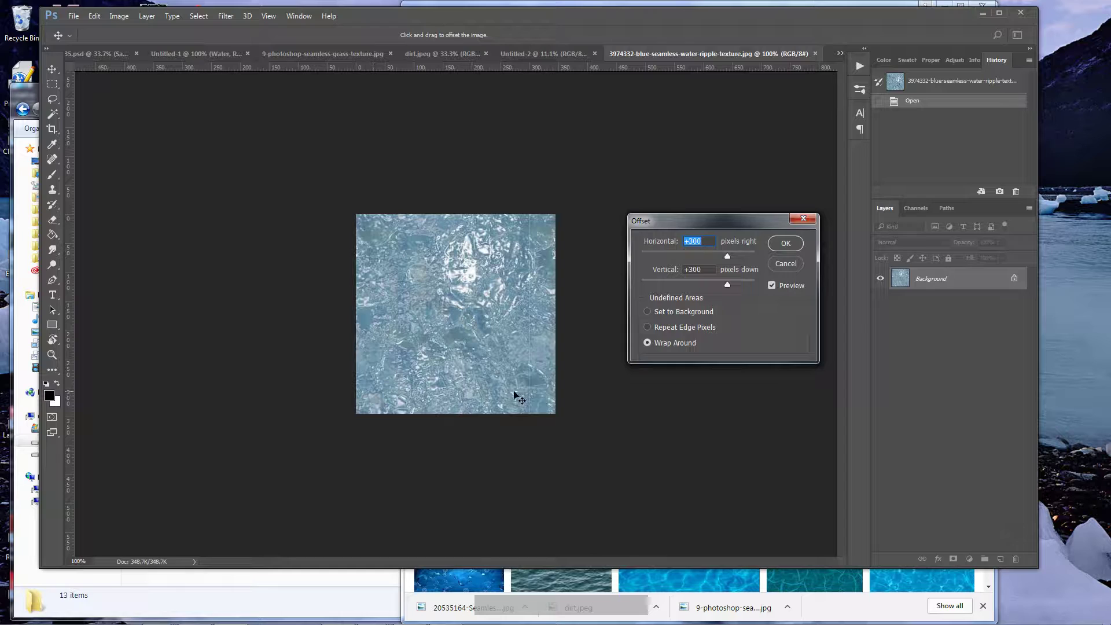
pyautogui.click(788, 271)
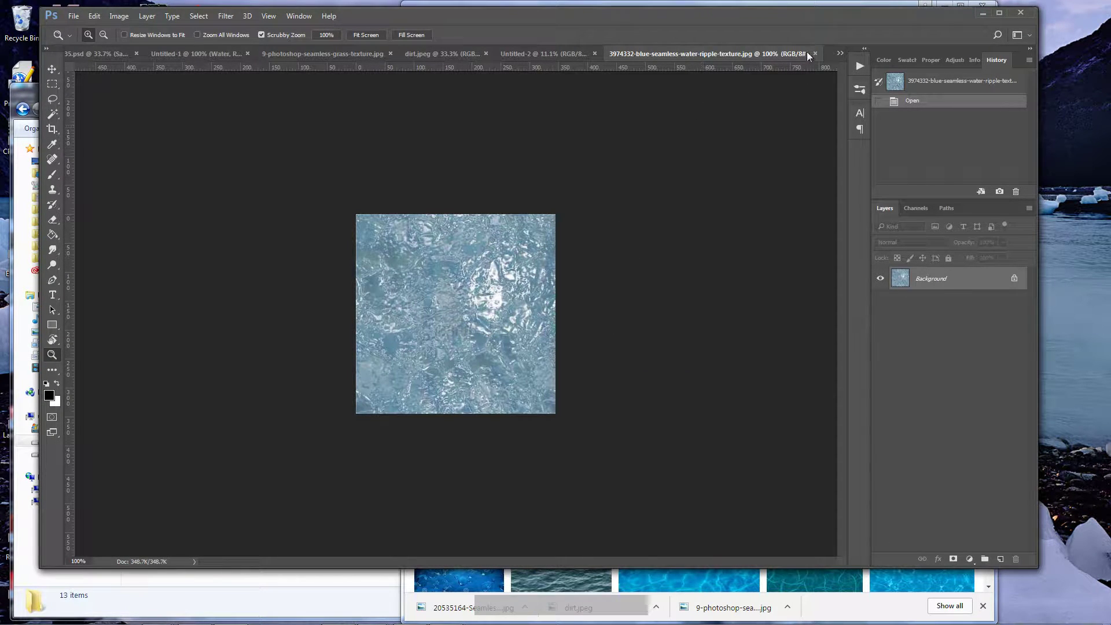
# Open the 20535164 blue water texture, define it as a renamed pattern, and return to the map document.
pyautogui.click(819, 59)
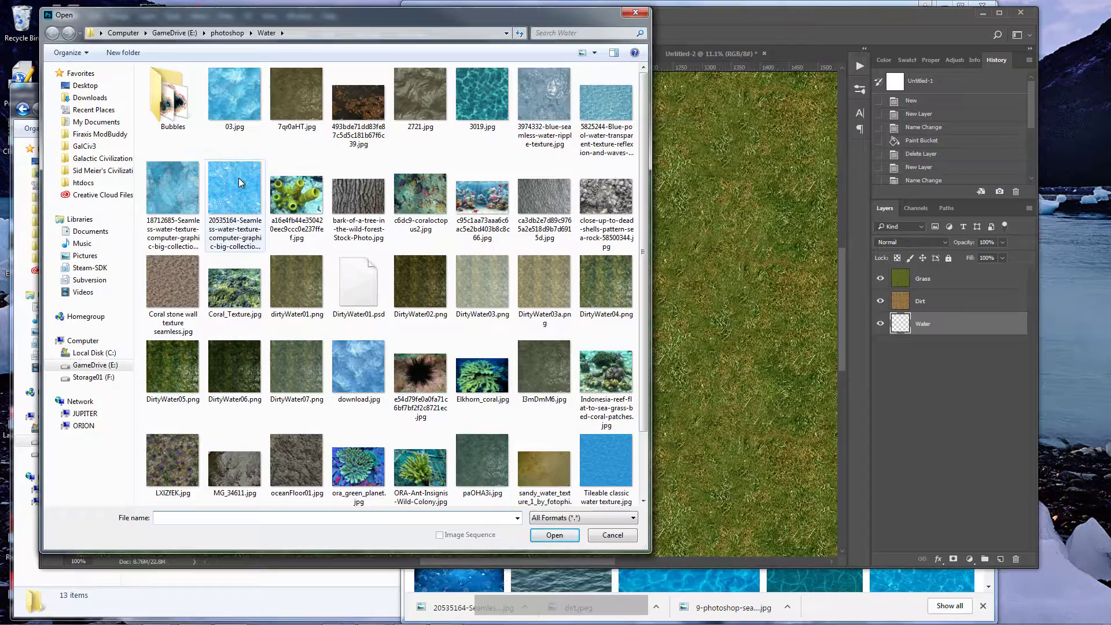
pyautogui.click(242, 184)
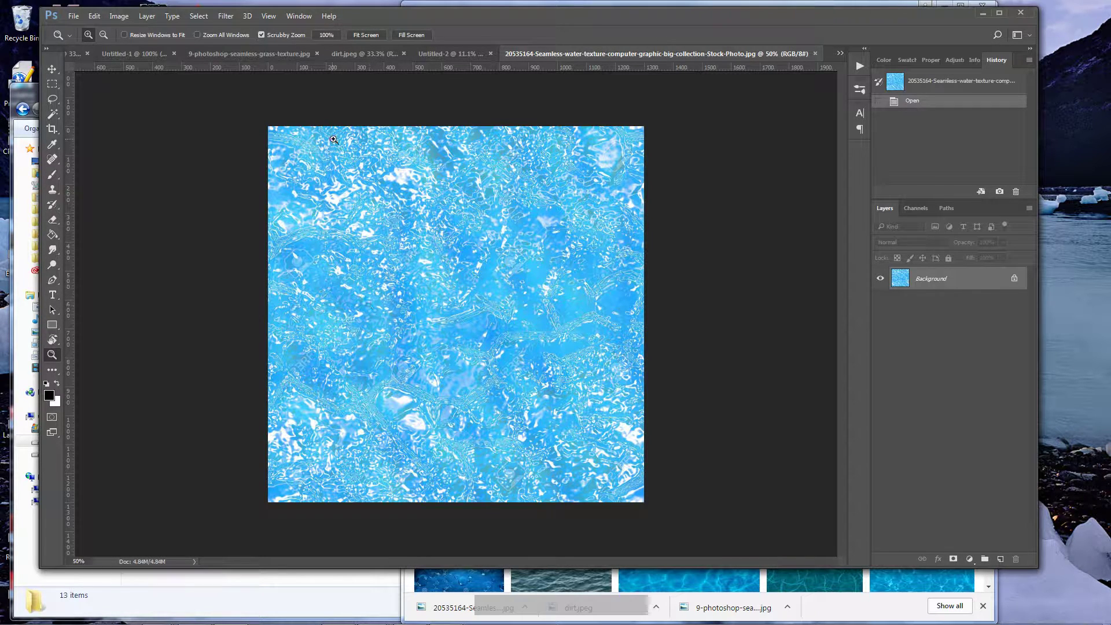
pyautogui.click(93, 24)
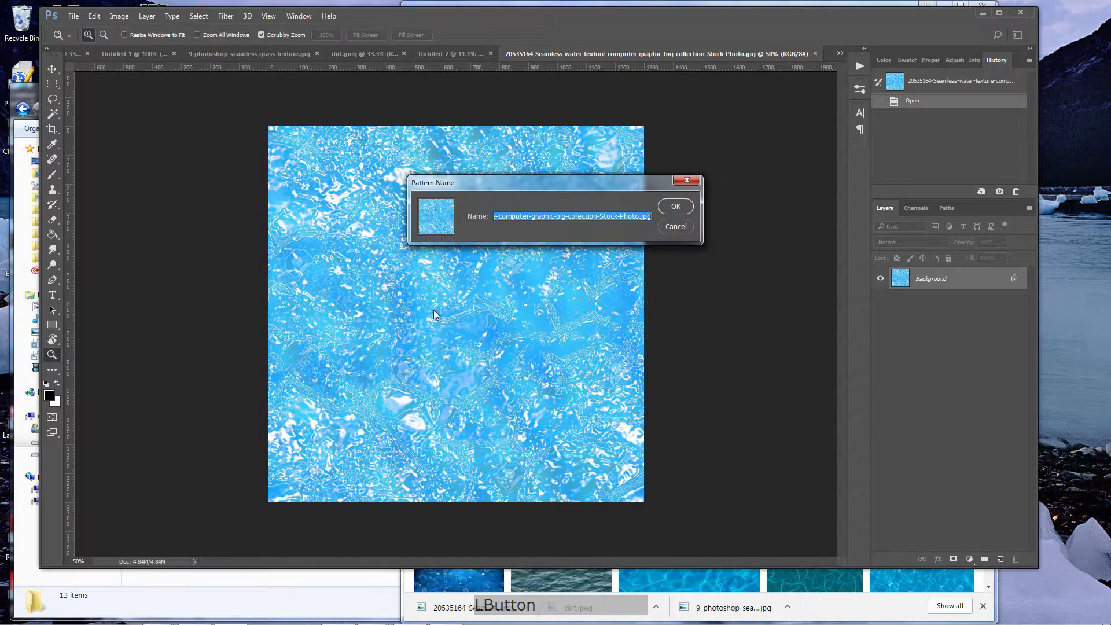
pyautogui.press('space')
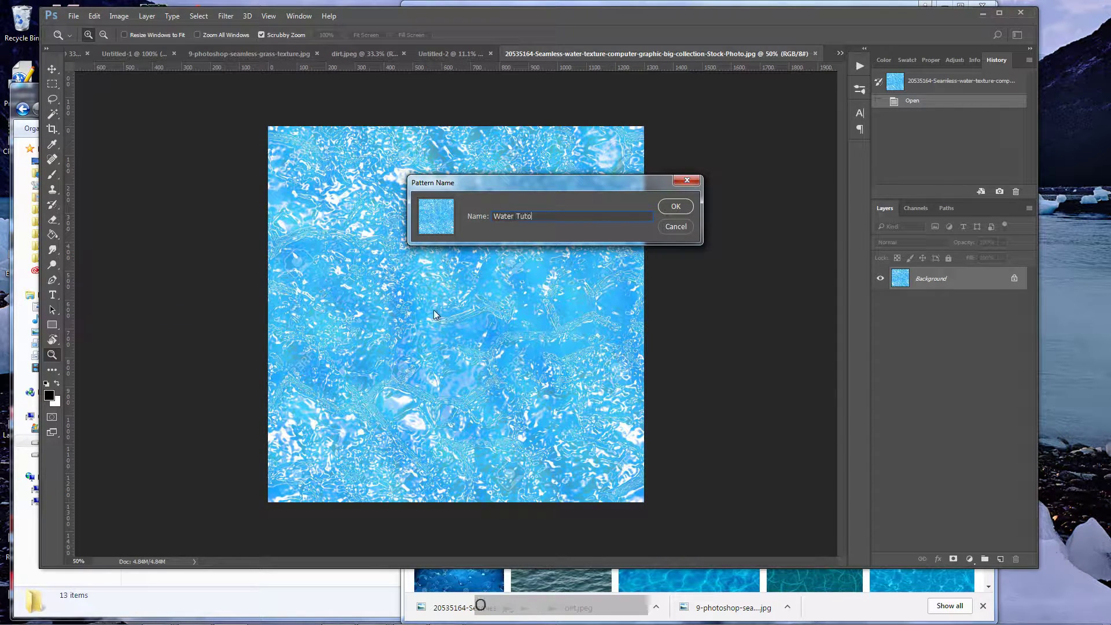
pyautogui.press('KP_Enter')
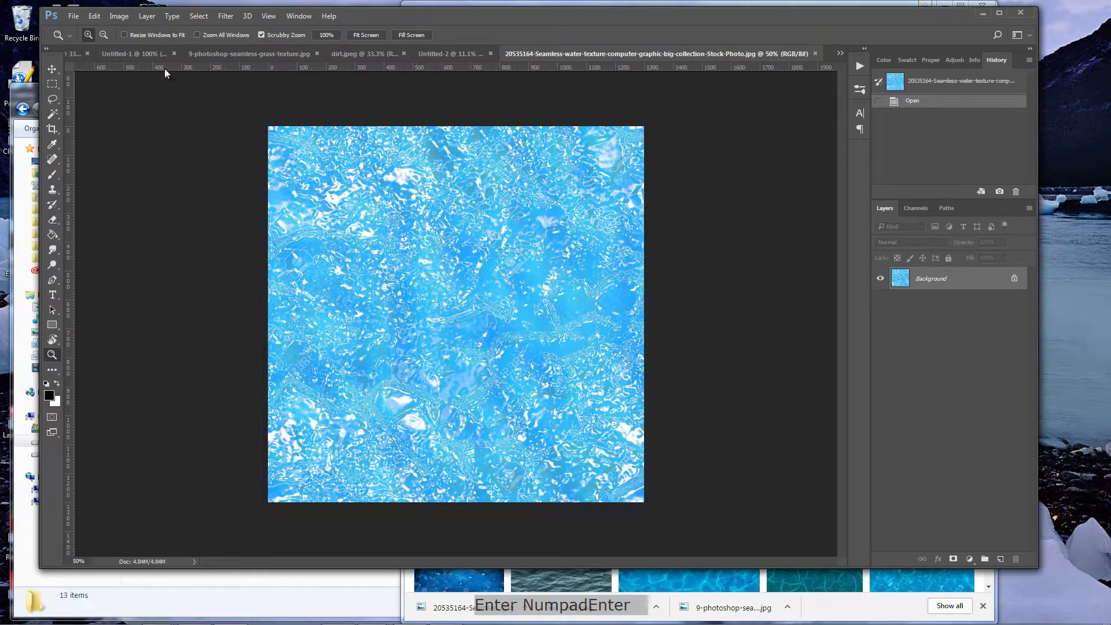
pyautogui.click(118, 56)
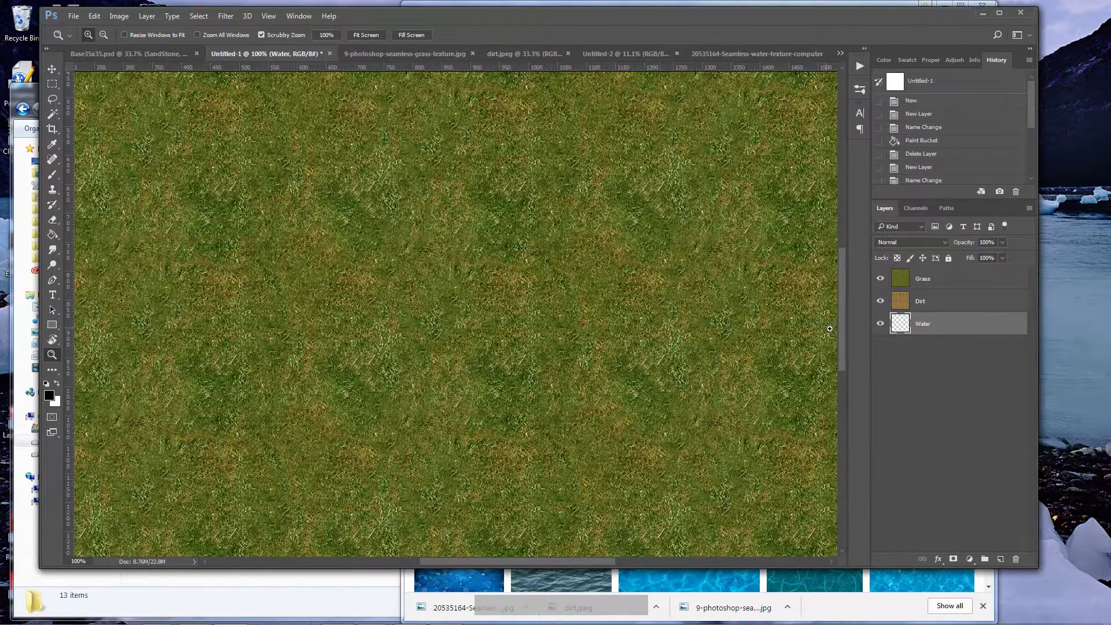
# Hide Grass and Dirt, undo an accidental dirt fill, and fill Water with the blue water pattern.
pyautogui.click(883, 307)
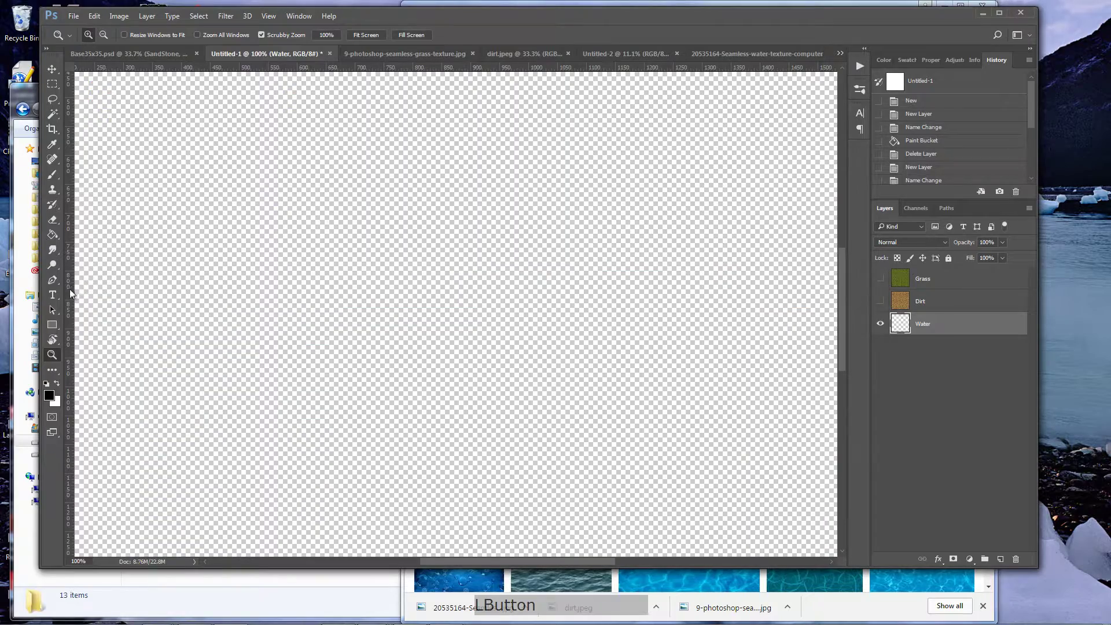
pyautogui.click(56, 238)
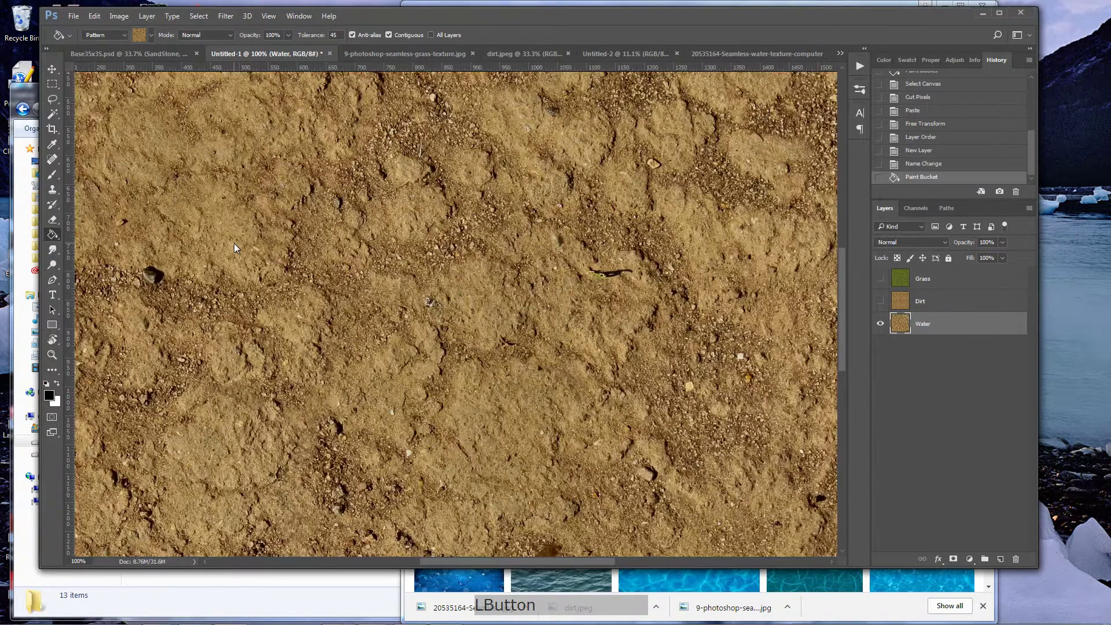
pyautogui.press('ctrl+z')
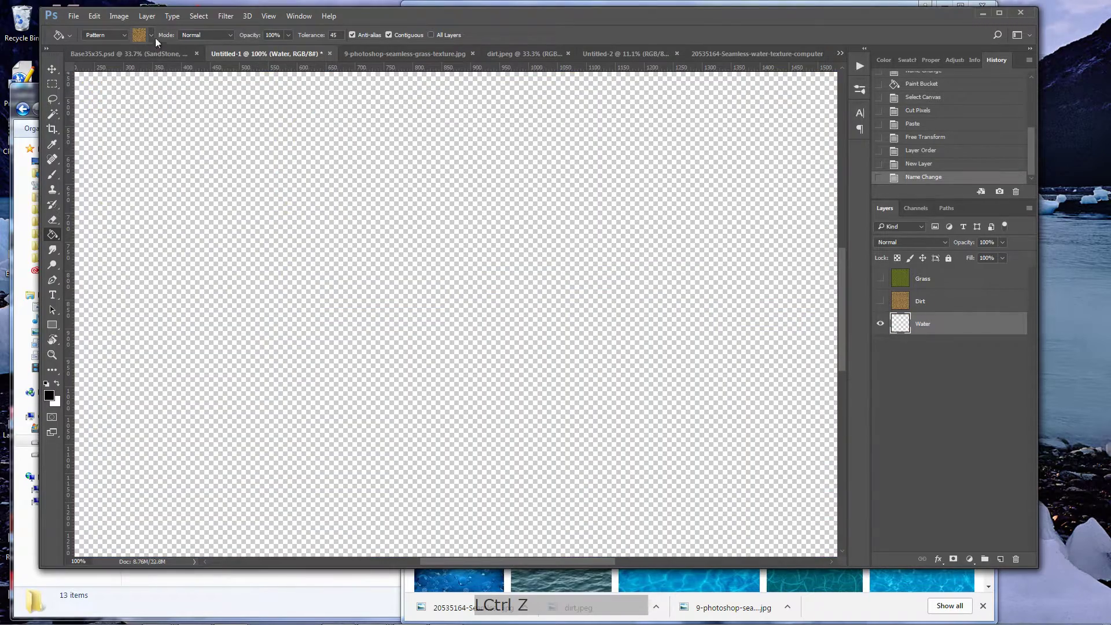
pyautogui.click(54, 234)
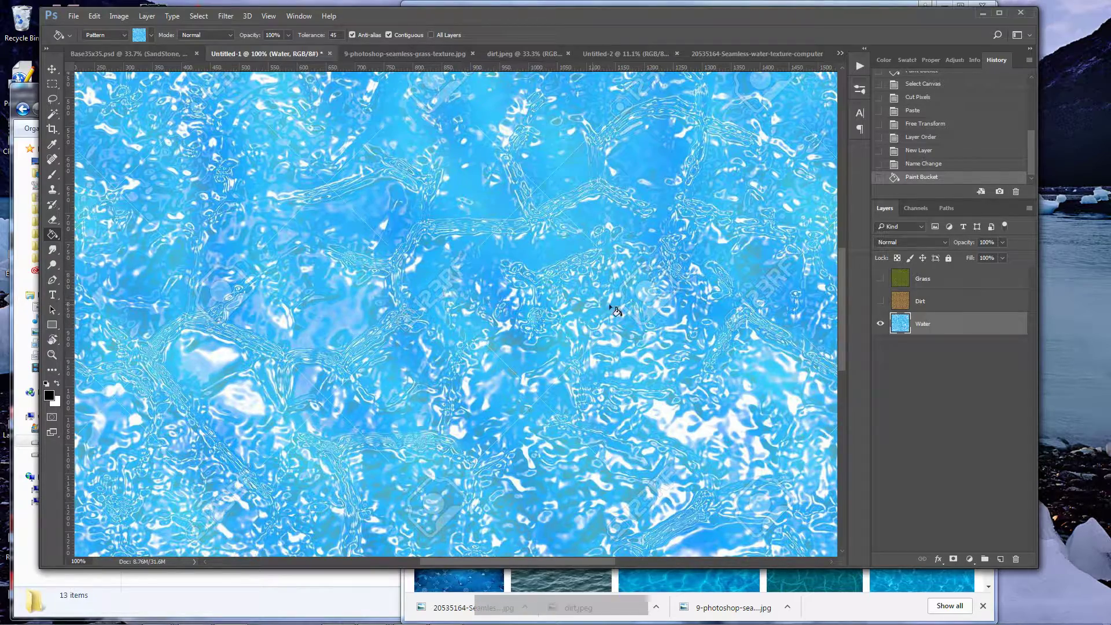
pyautogui.click(885, 303)
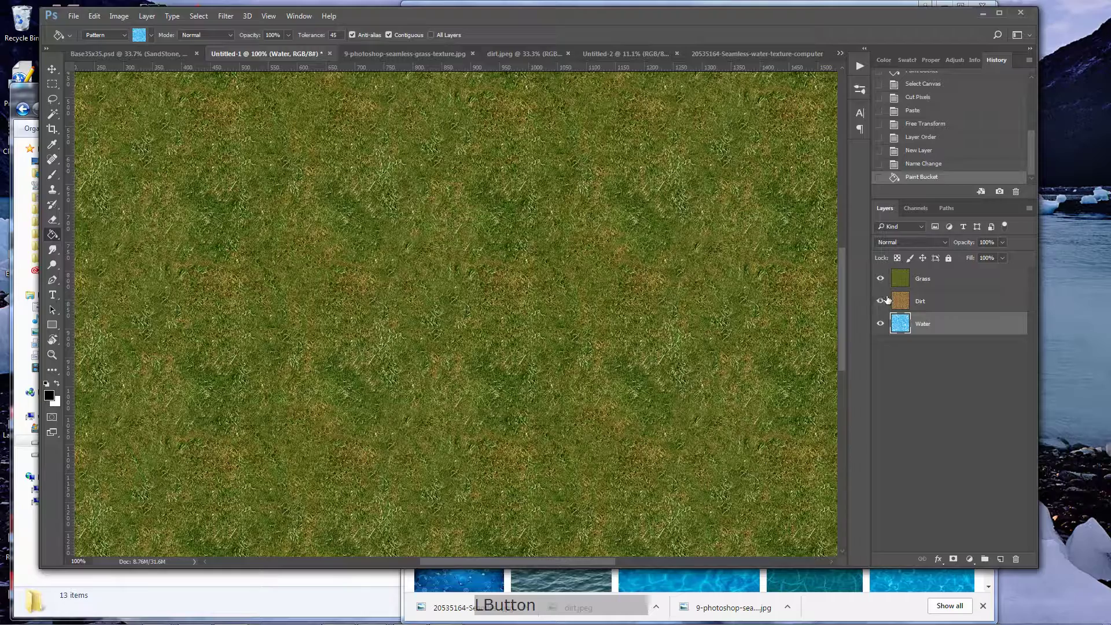
pyautogui.click(879, 306)
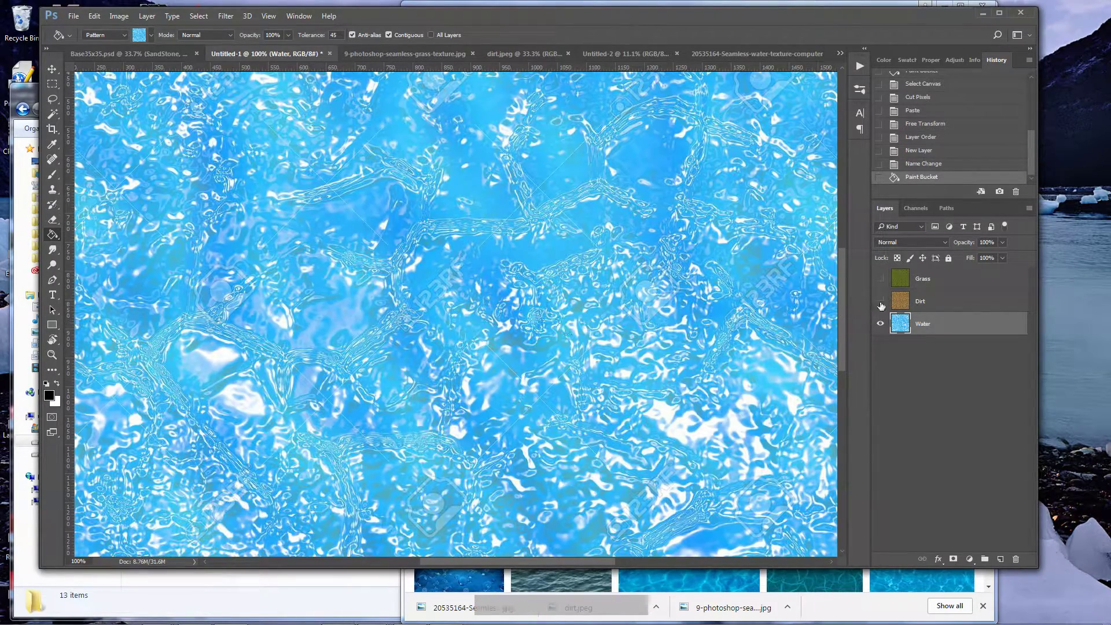
# Create a new 6000-pixel water pattern document, select its whole canvas and copy it.
pyautogui.click(619, 56)
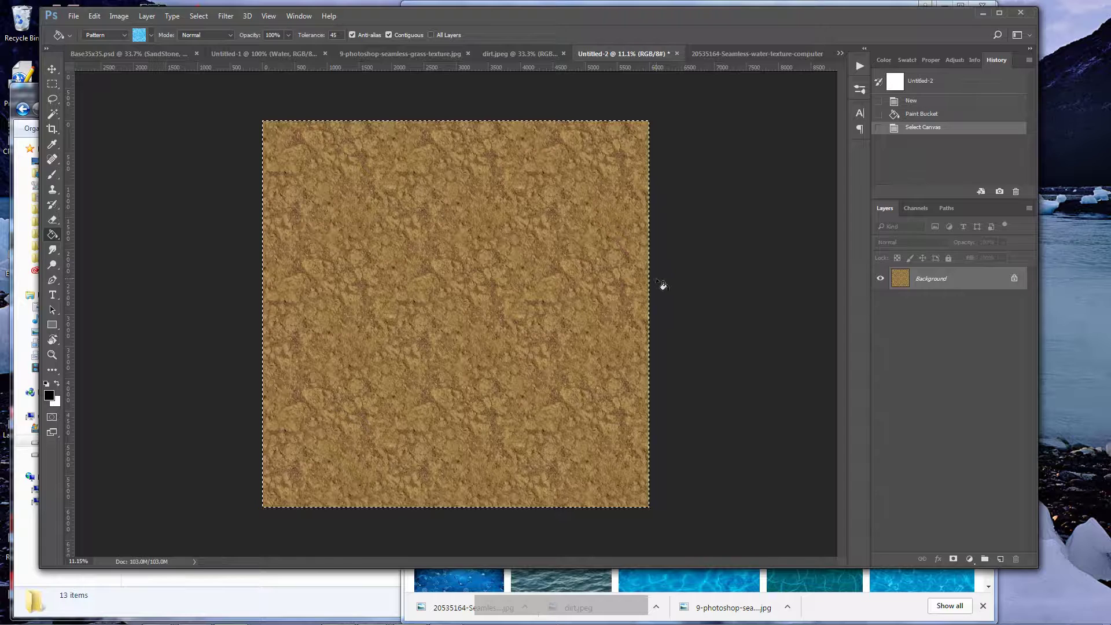
pyautogui.press('ctrl+n')
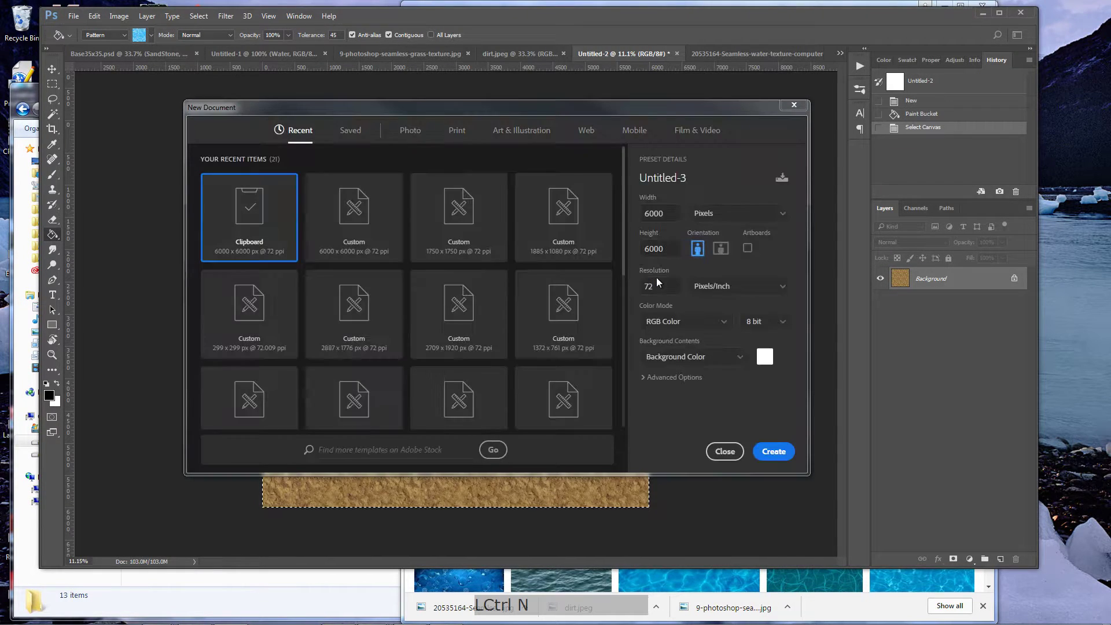
pyautogui.click(262, 237)
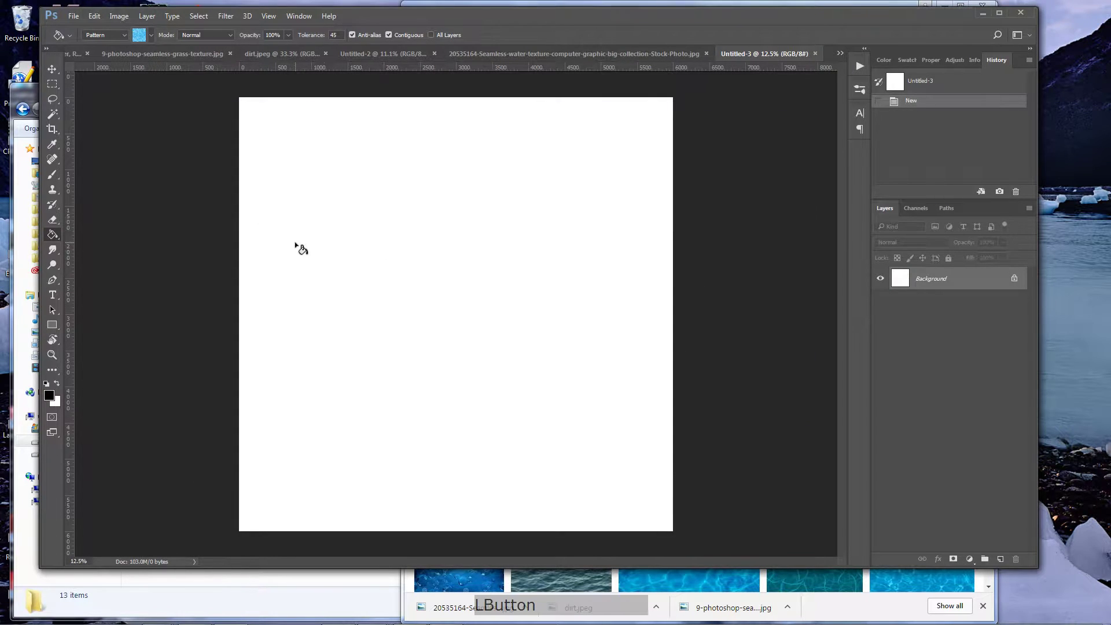
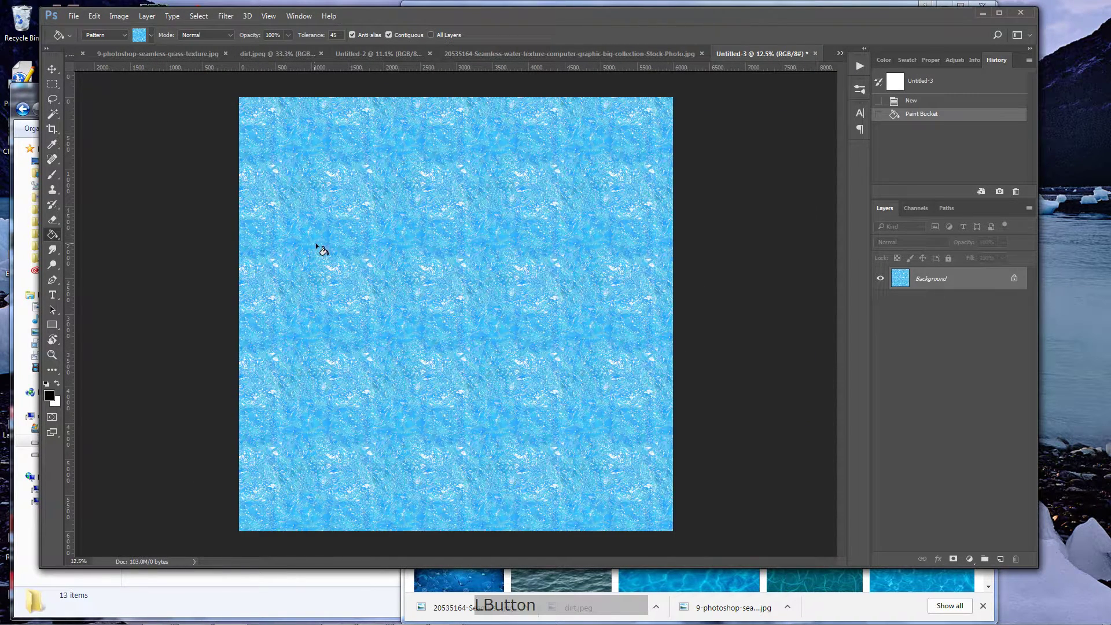
pyautogui.press('ctrl+a')
pyautogui.press('ctrl+c')
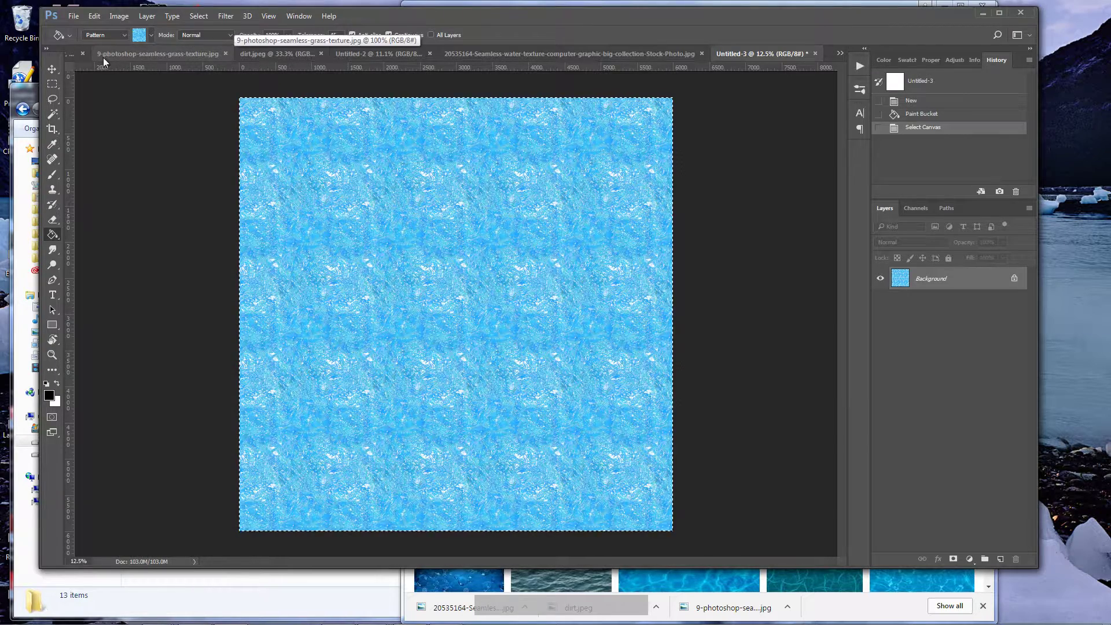
# Replace the map's Water layer with a fresh Water layer holding the pasted pattern.
pyautogui.click(75, 62)
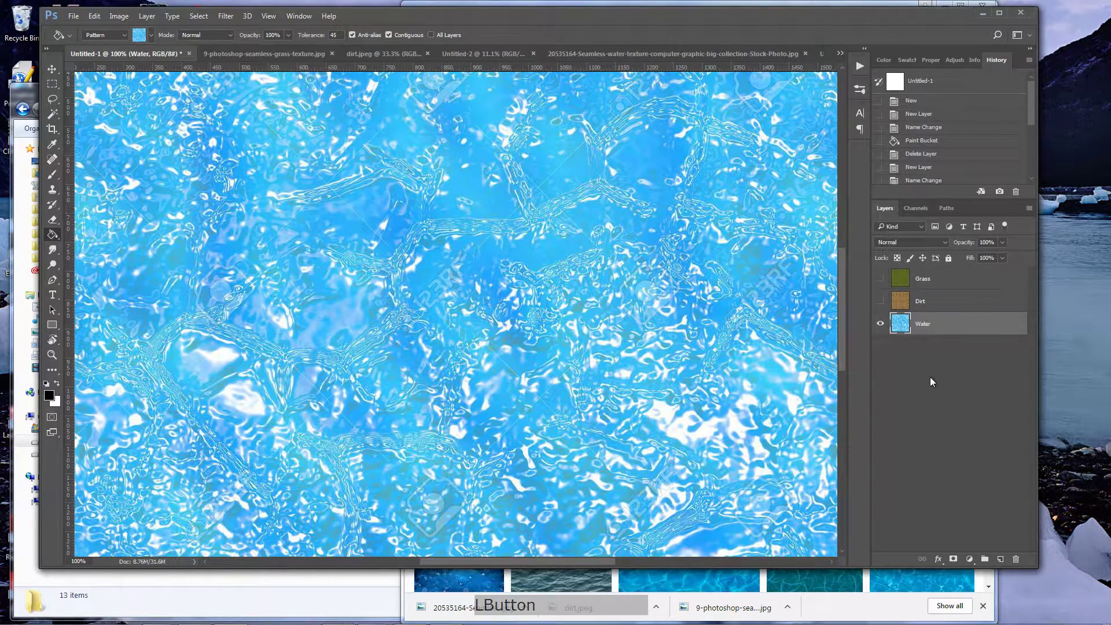
pyautogui.click(1017, 564)
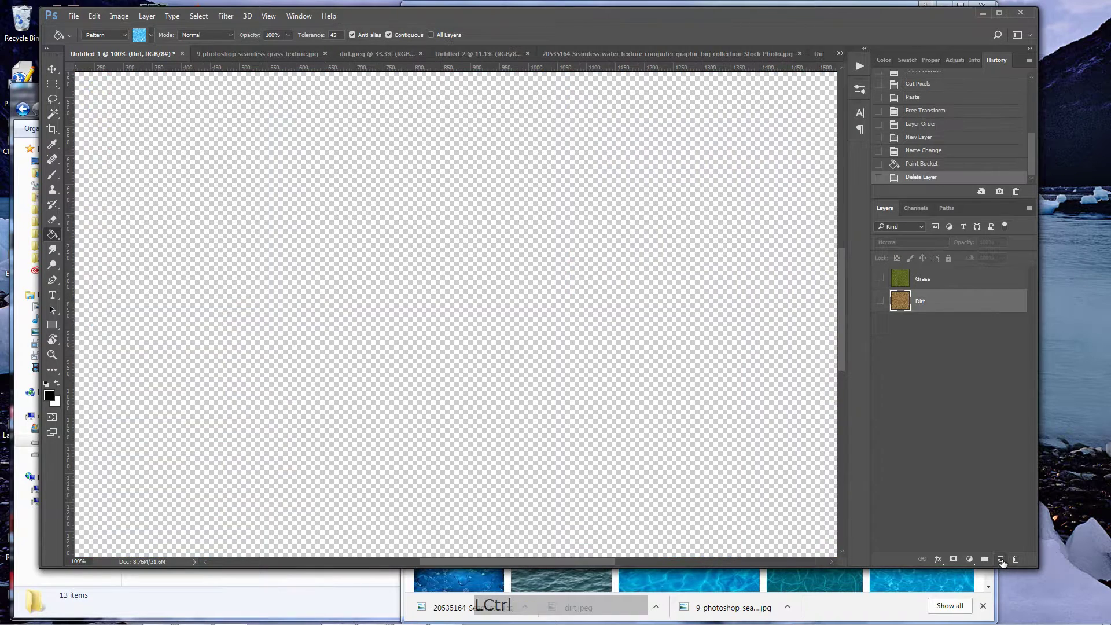
pyautogui.click(1003, 564)
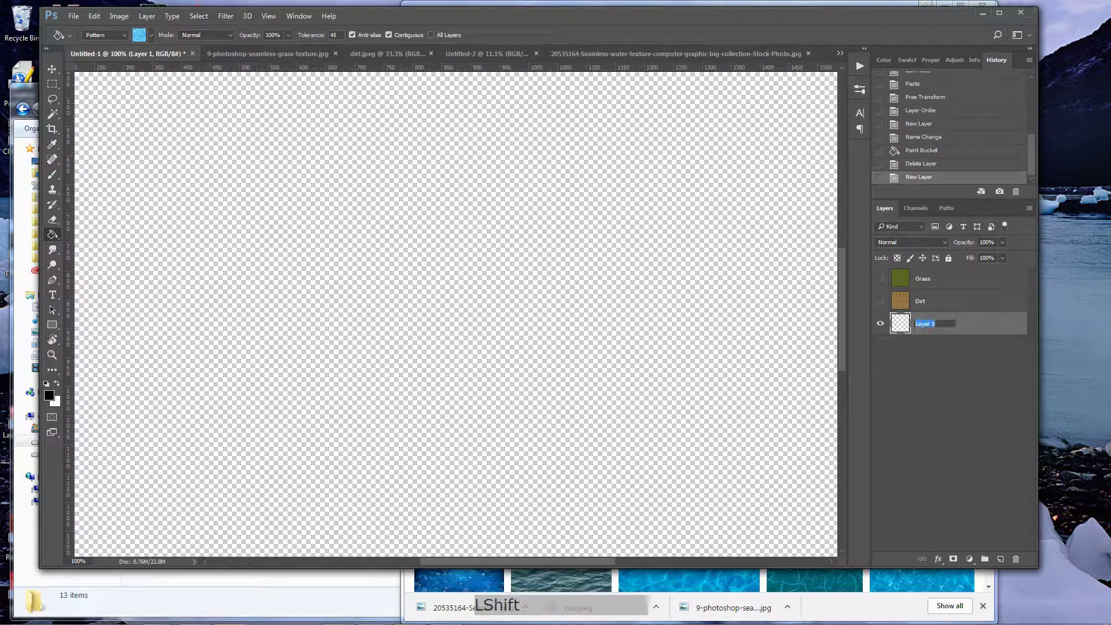
pyautogui.press('KP_Enter')
pyautogui.press('ctrl+v')
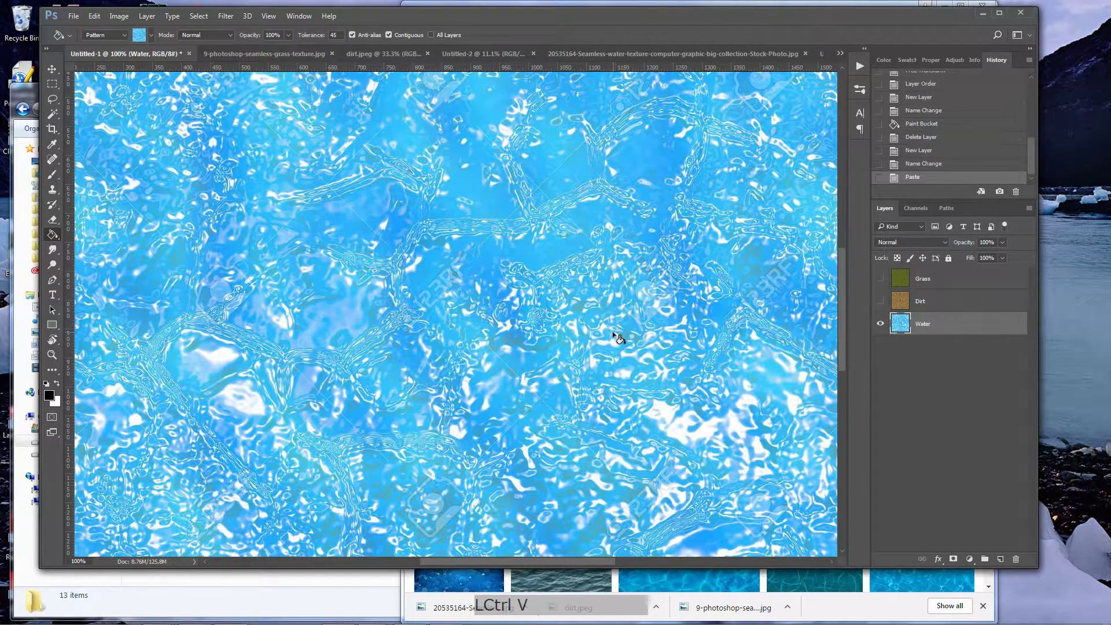
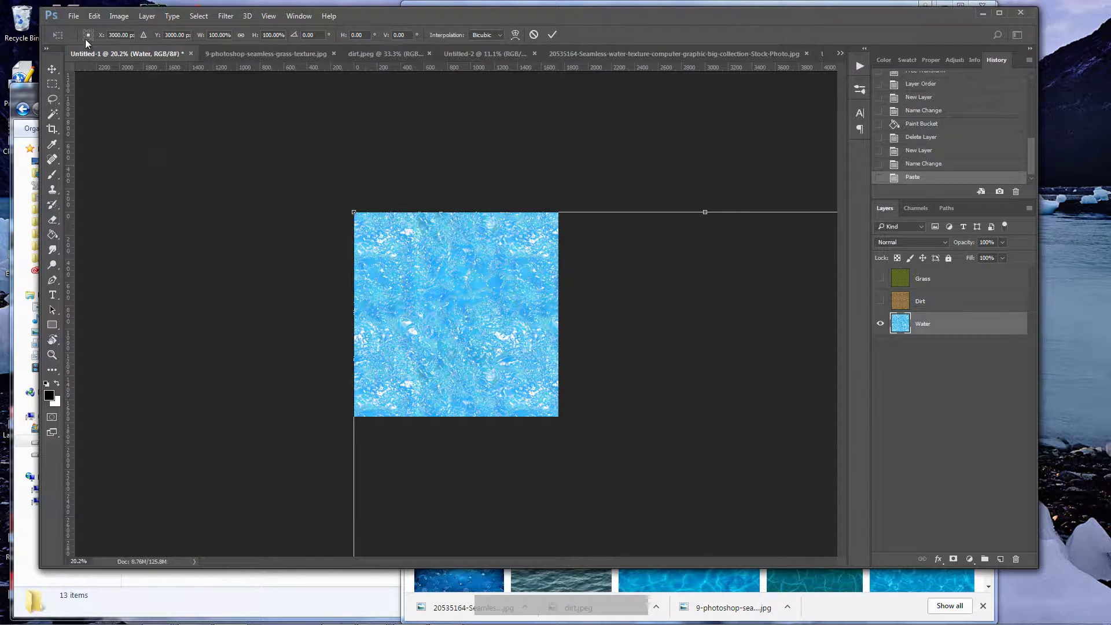
# Scale the pasted water to 35 percent with linked W/H, anchored at the top-left corner.
pyautogui.click(87, 35)
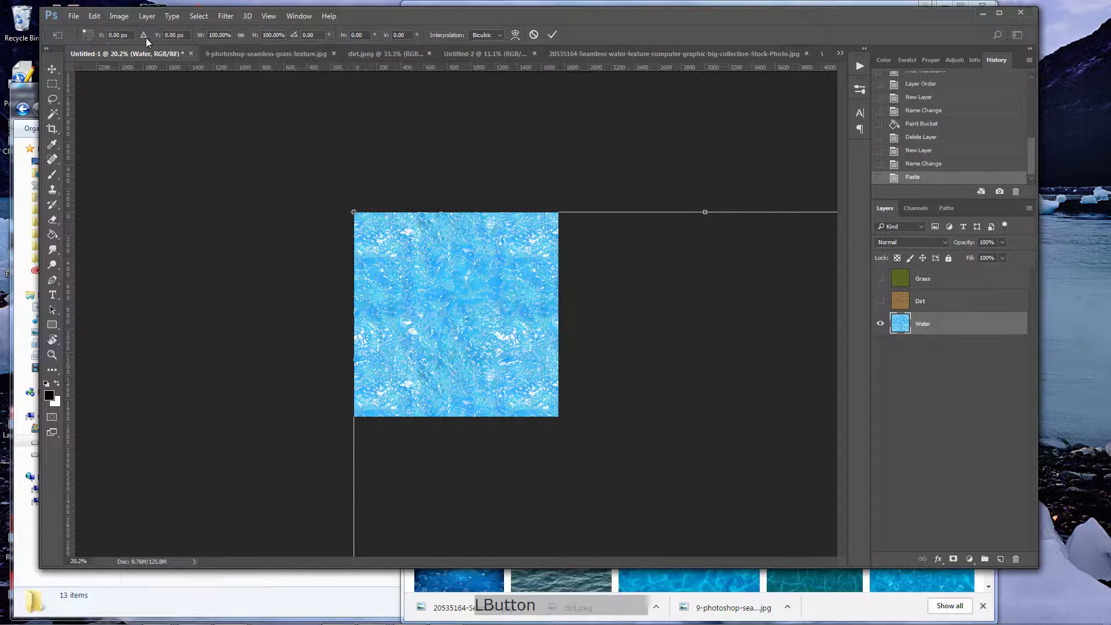
pyautogui.click(257, 39)
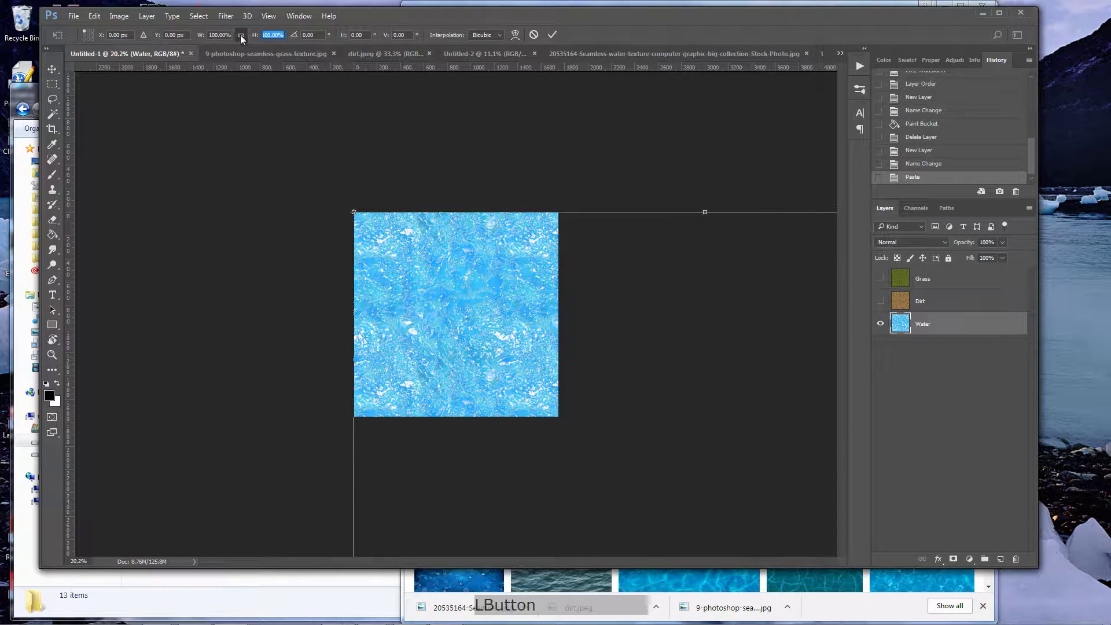
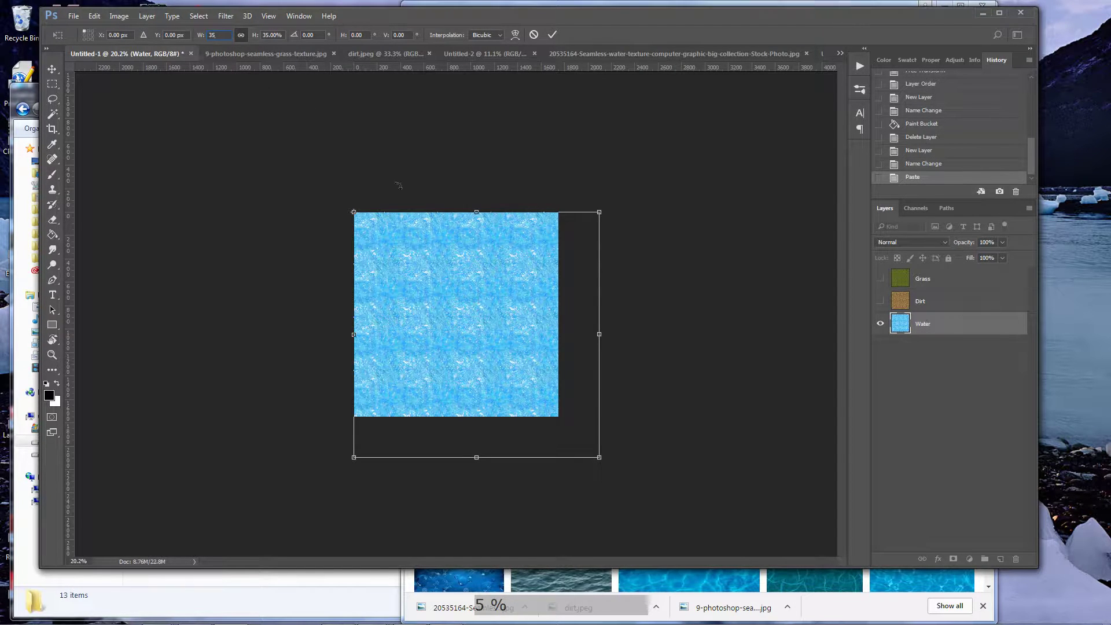
pyautogui.press('KP_Enter')
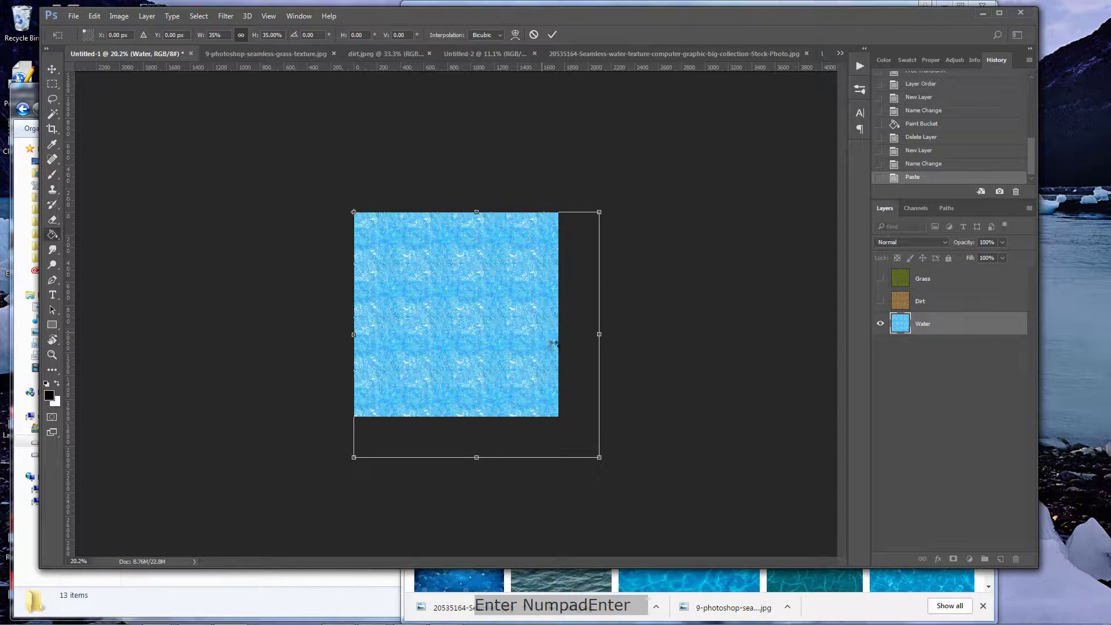
pyautogui.click(884, 303)
pyautogui.click(50, 357)
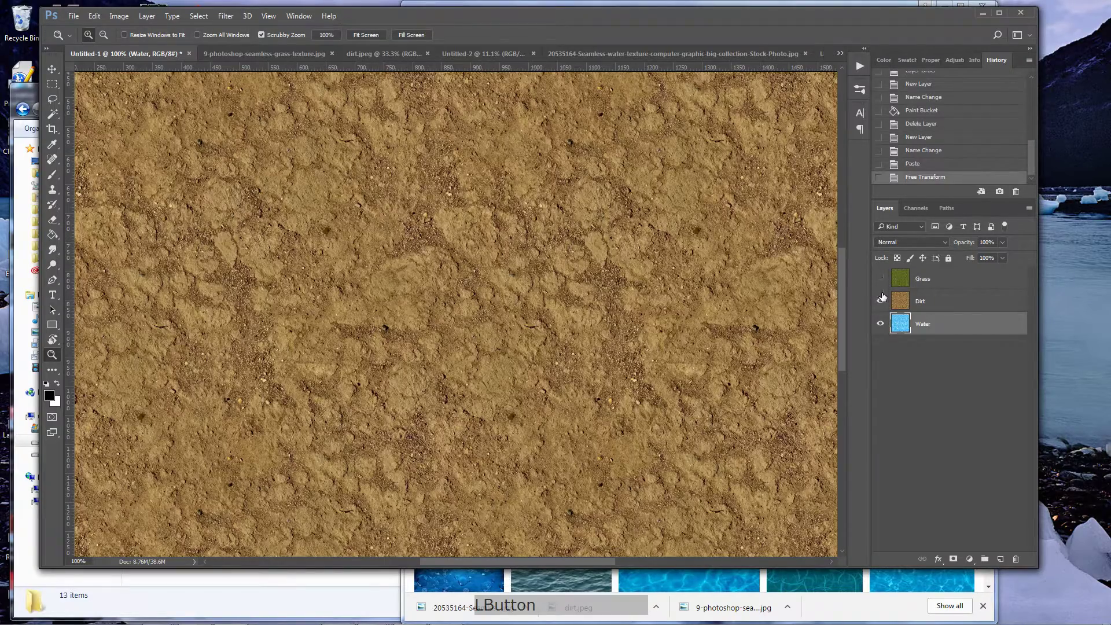
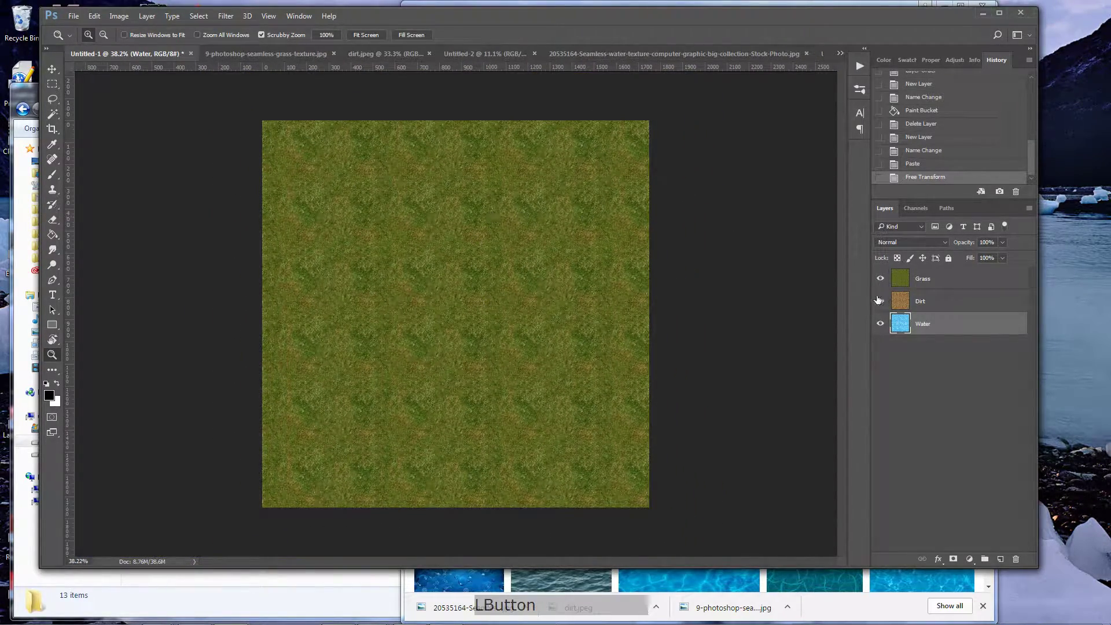
pyautogui.click(909, 282)
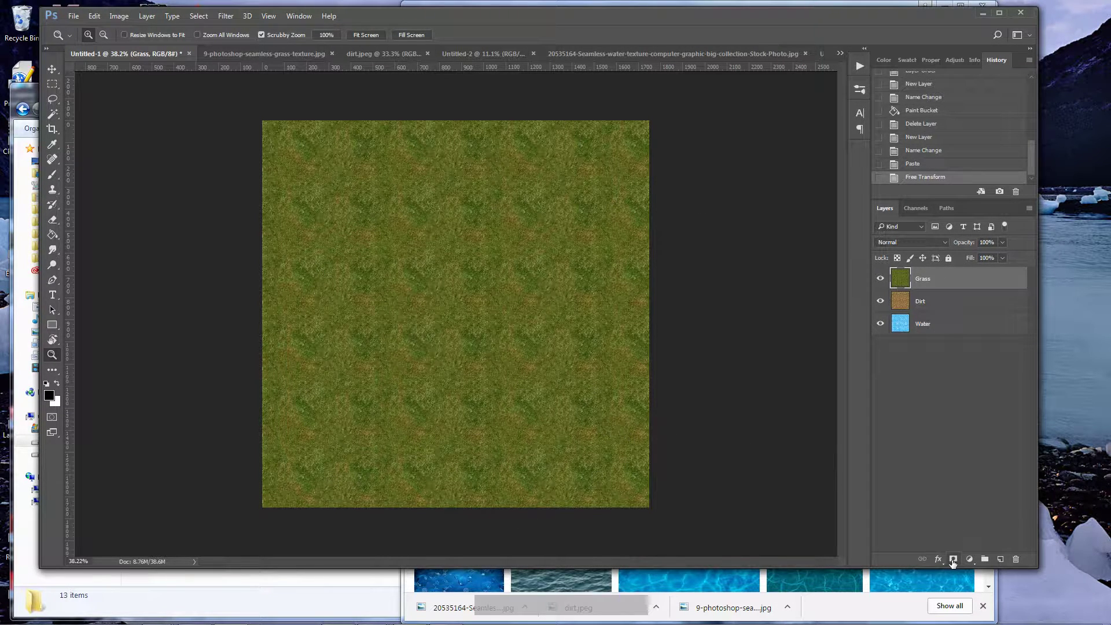
# Add a layer mask to Grass and ready a brush with adjusted opacity for painting it.
pyautogui.click(955, 563)
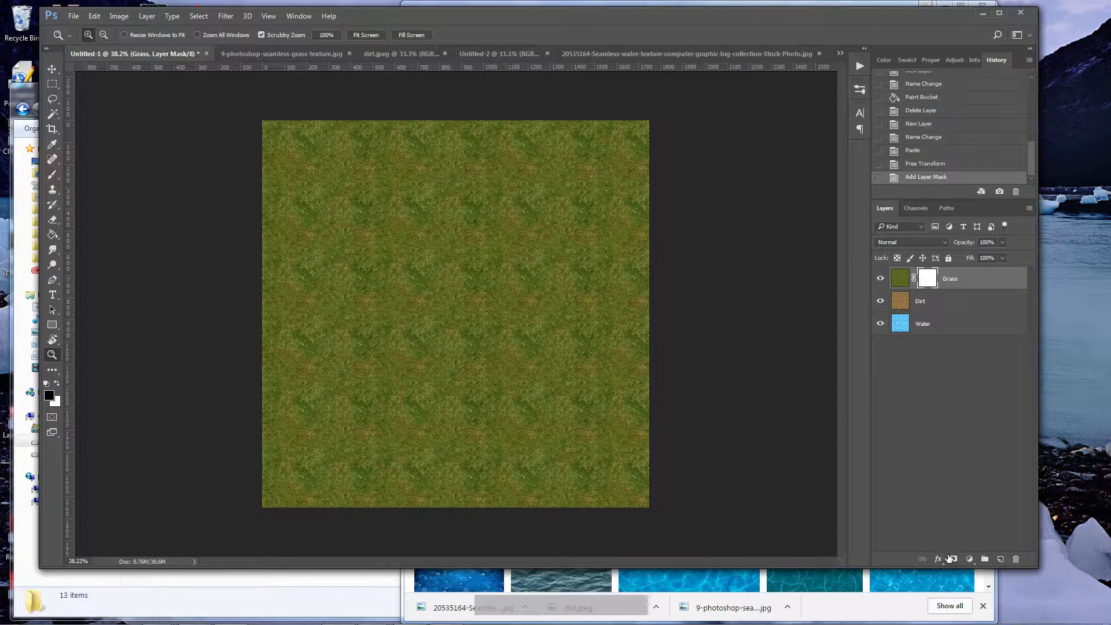
pyautogui.click(149, 25)
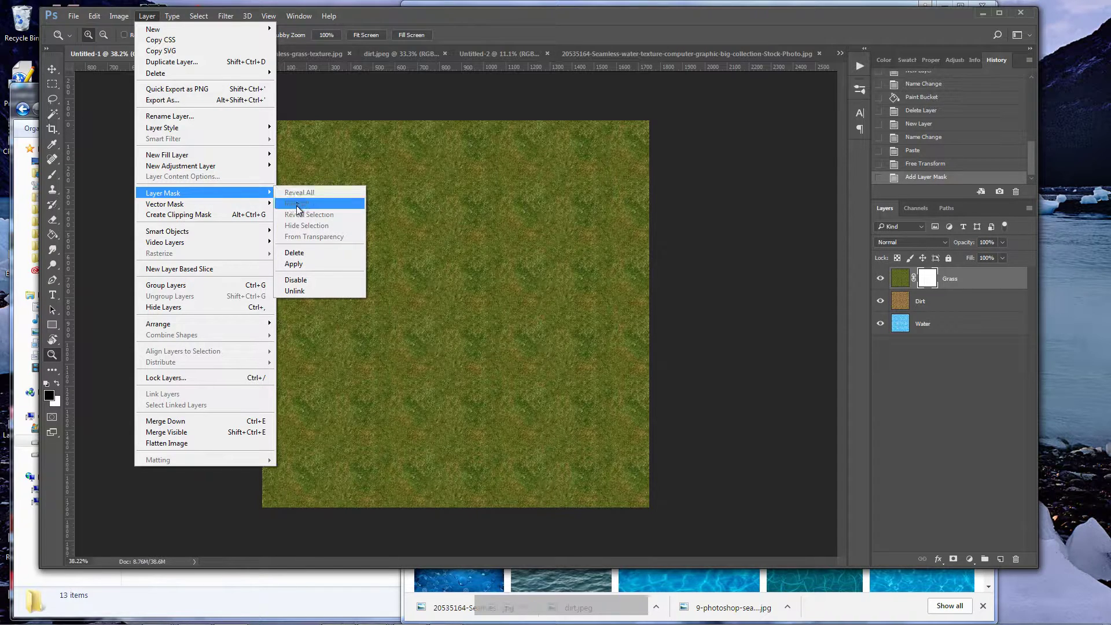
pyautogui.click(673, 271)
pyautogui.press('b')
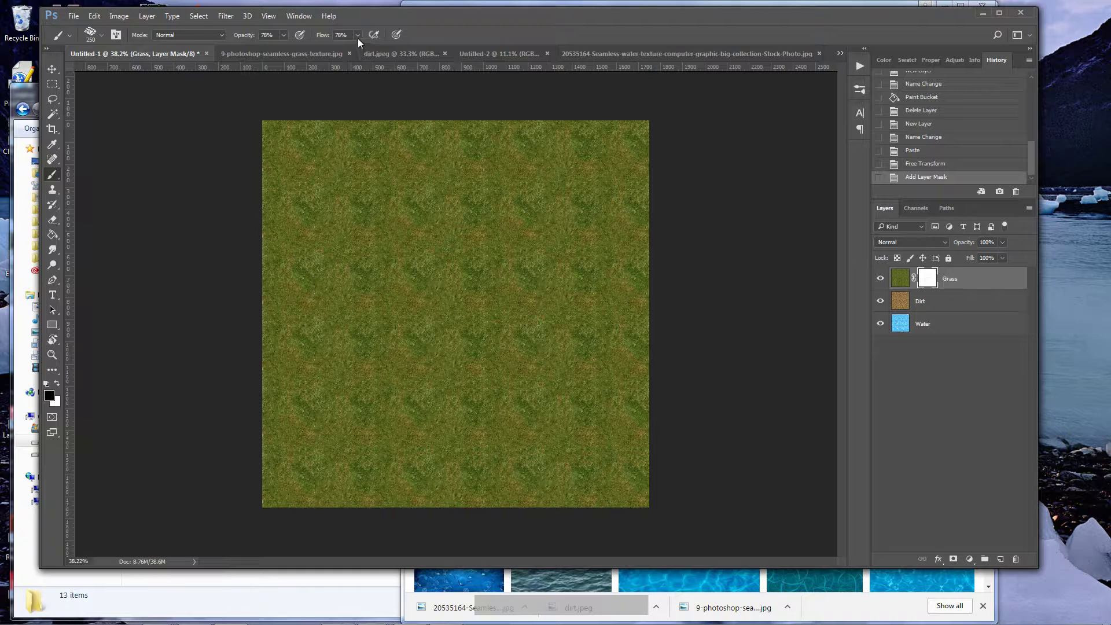
pyautogui.click(360, 38)
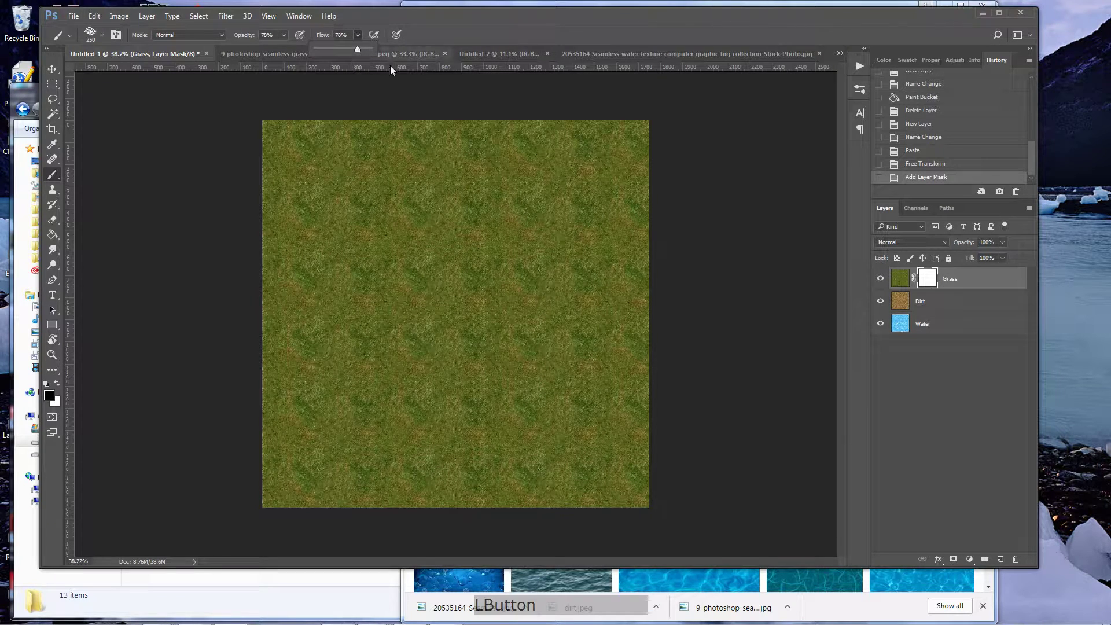
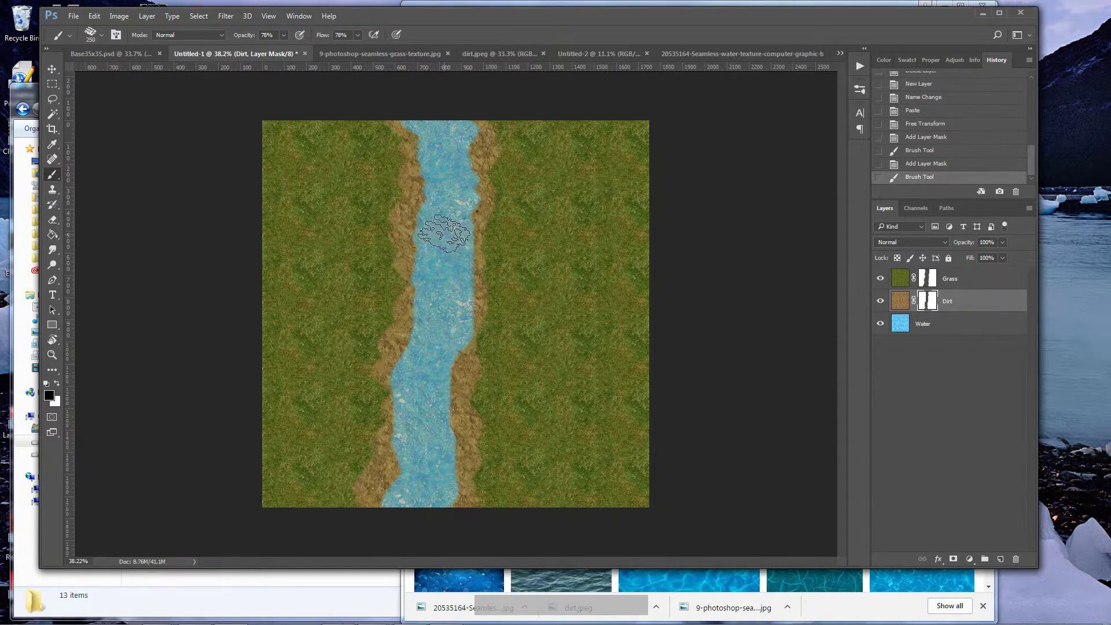
pyautogui.click(56, 363)
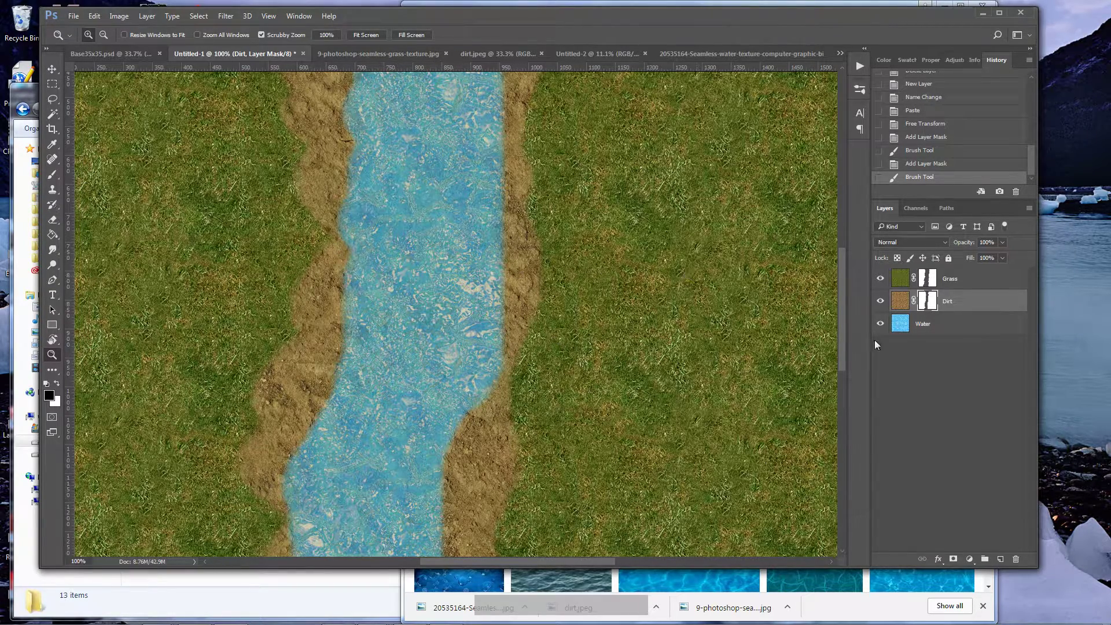
# Delete the Dirt and Grass layer masks so grass again covers the whole canvas.
pyautogui.rightClick(929, 307)
pyautogui.click(968, 334)
pyautogui.rightClick(925, 279)
pyautogui.click(957, 307)
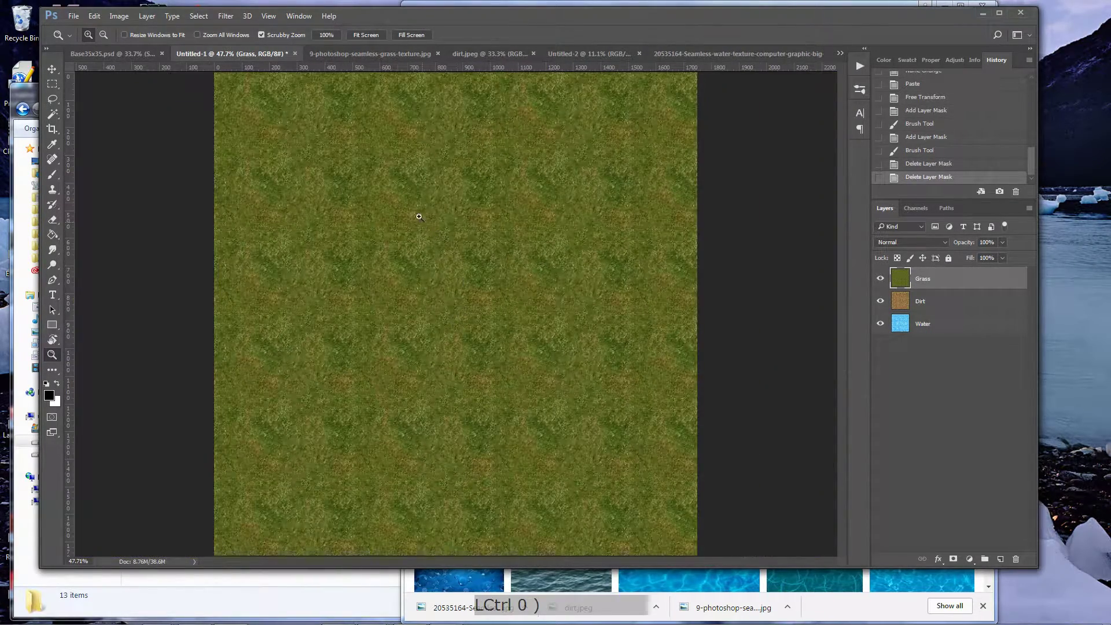
# Bring up the Base35x35.psd document of texture layers via the File menu.
pyautogui.click(76, 23)
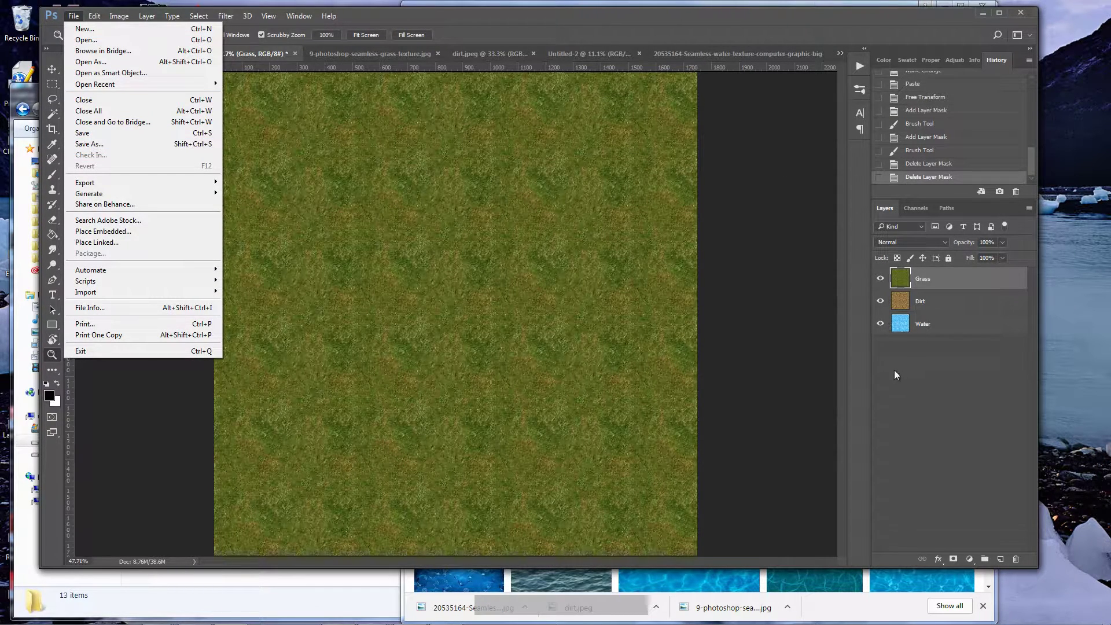
pyautogui.click(903, 372)
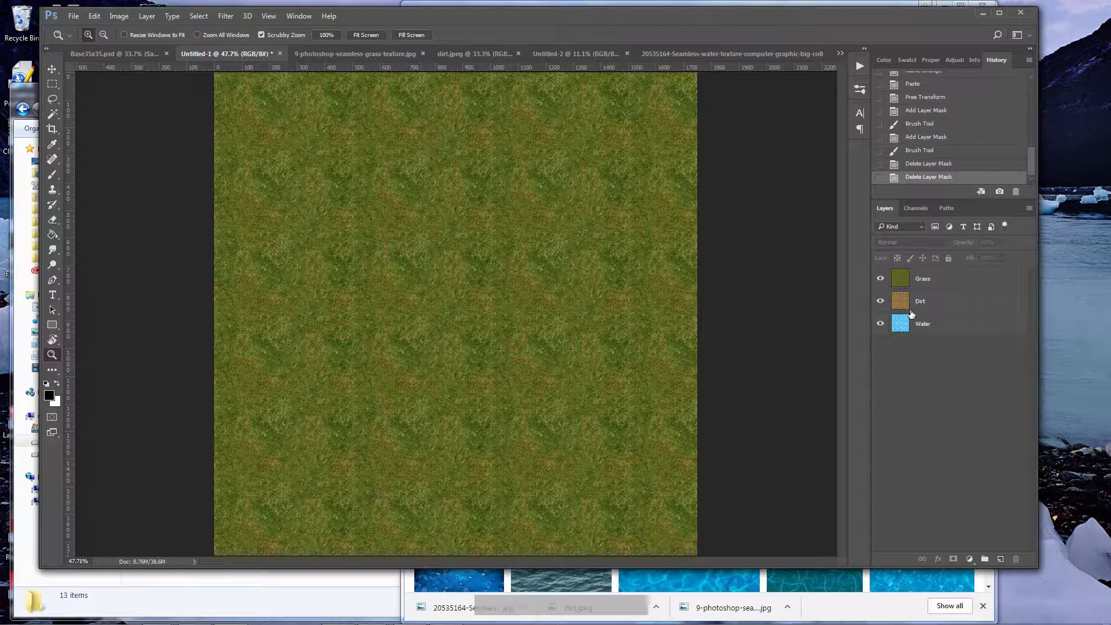